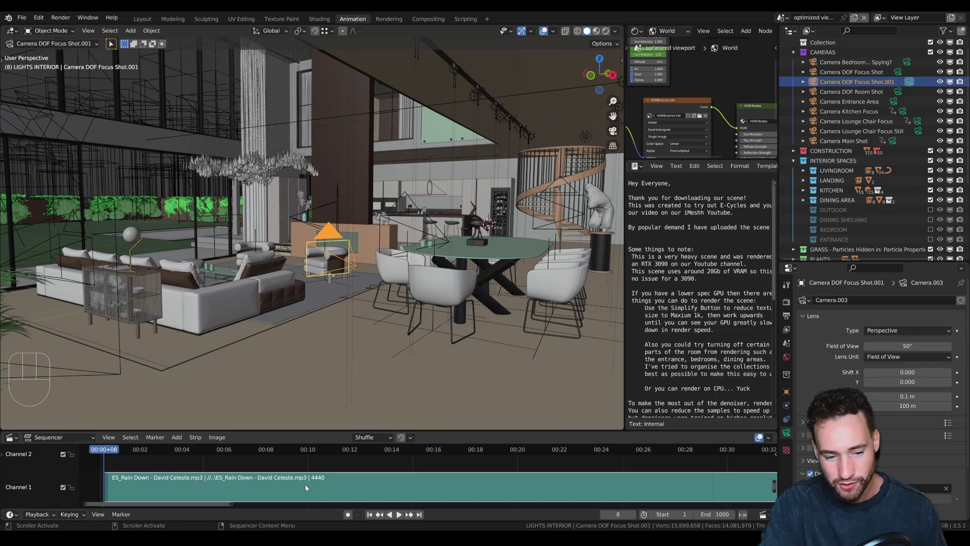
- Show the music strip's audio waveform via the sidebar and play back to check the beats
{"action": "key", "text": "n"}
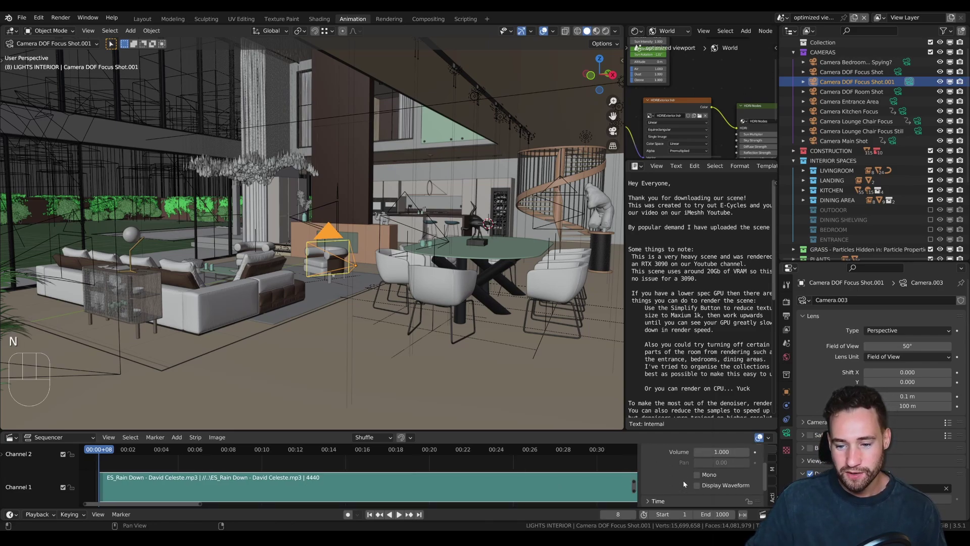
{"action": "left_click", "coordinate": [702, 485]}
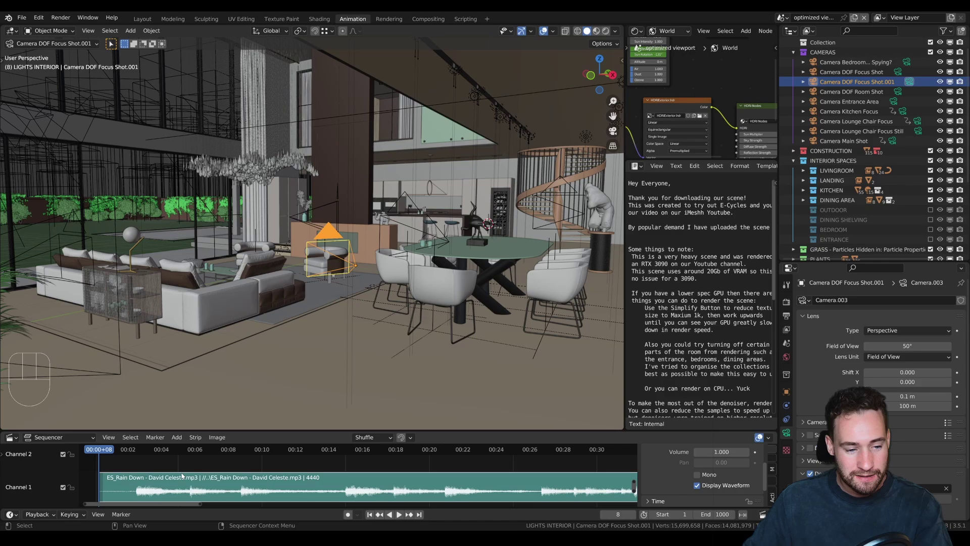
{"action": "key", "text": "space"}
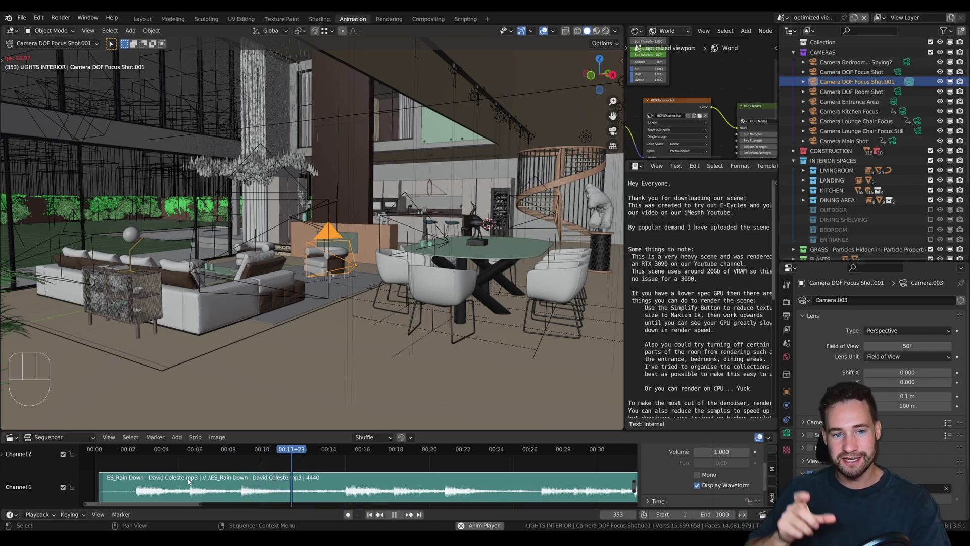
{"action": "key", "text": "space"}
{"action": "left_click_drag", "start_coordinate": [165, 450], "coordinate": [163, 434]}
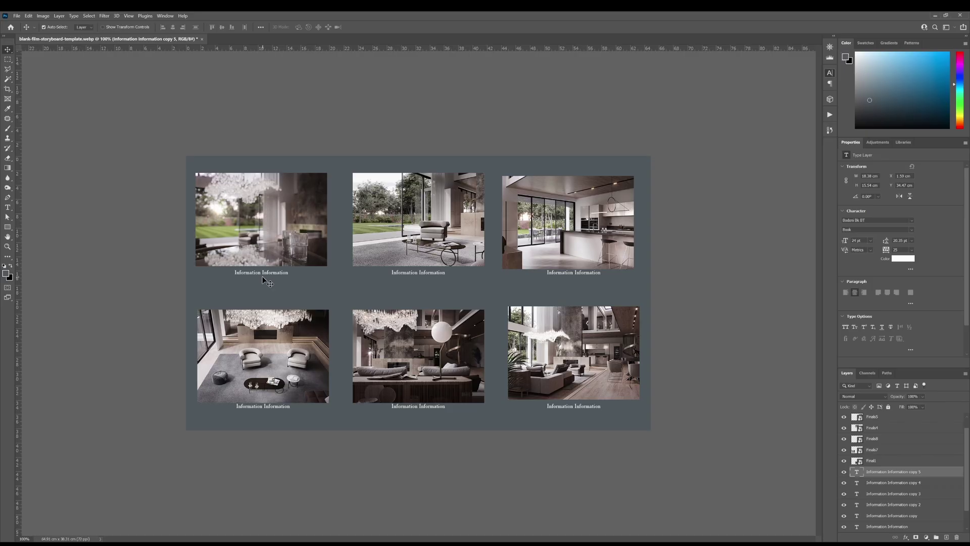
- Look through Camera DOF Focus Shot and bind it to the F_02 marker at frame 2
{"action": "key", "text": "ctrl+KP_0"}
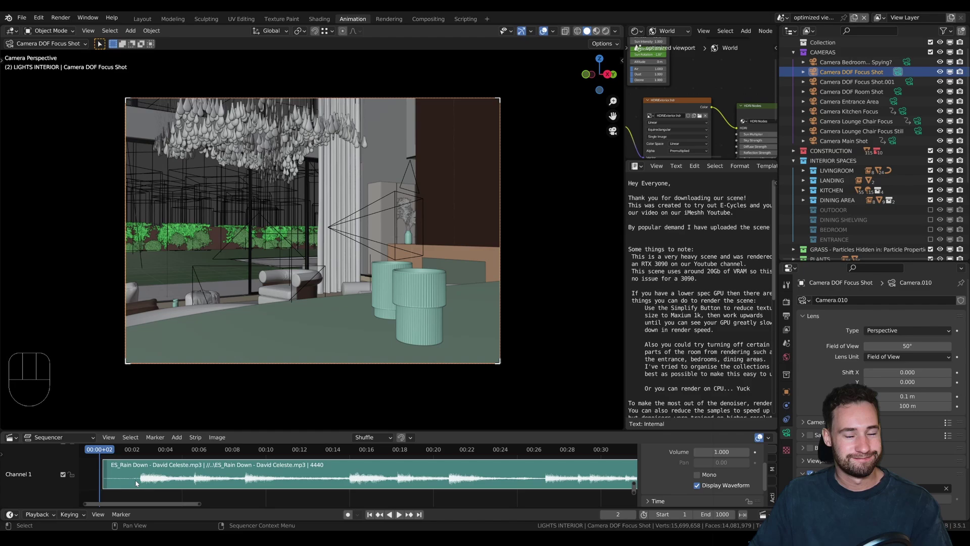
{"action": "left_click_drag", "start_coordinate": [155, 438], "coordinate": [167, 430]}
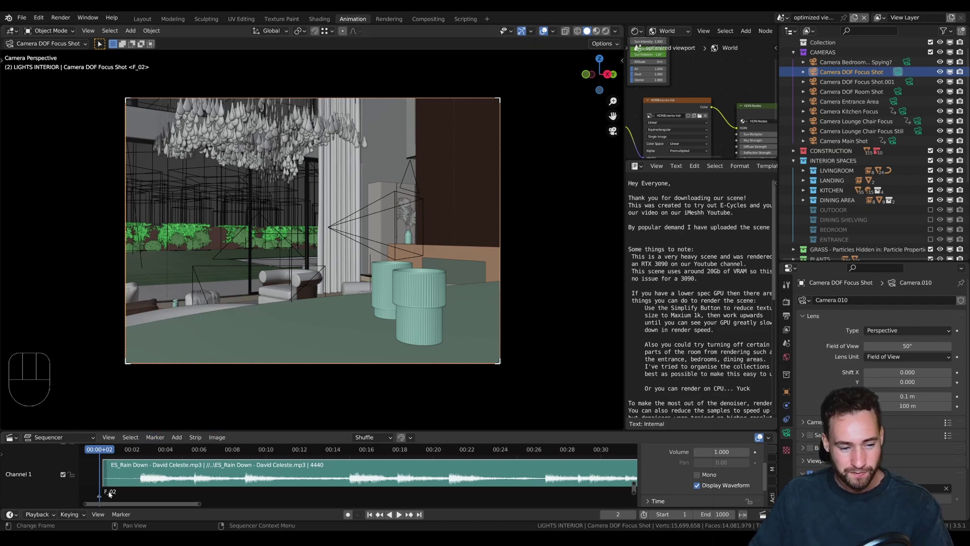
{"action": "left_click", "coordinate": [111, 495]}
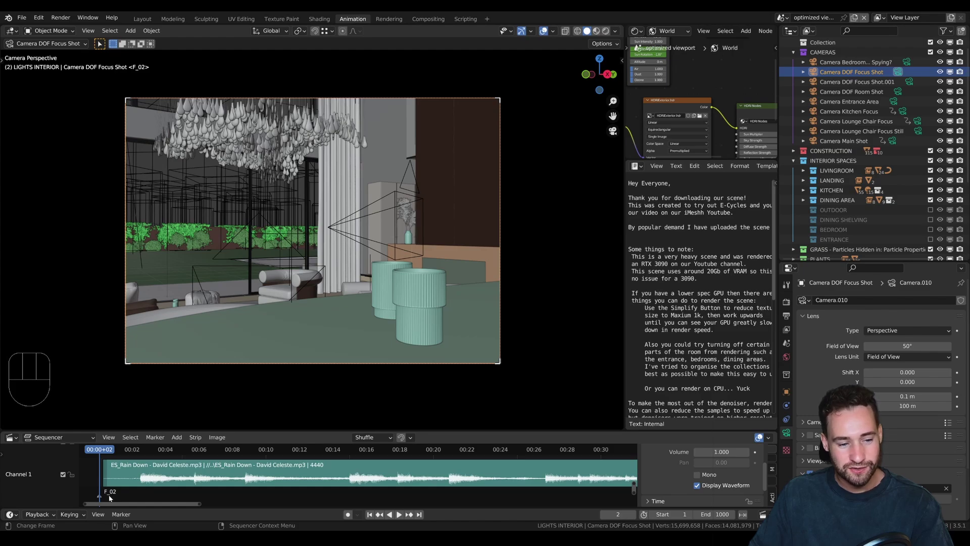
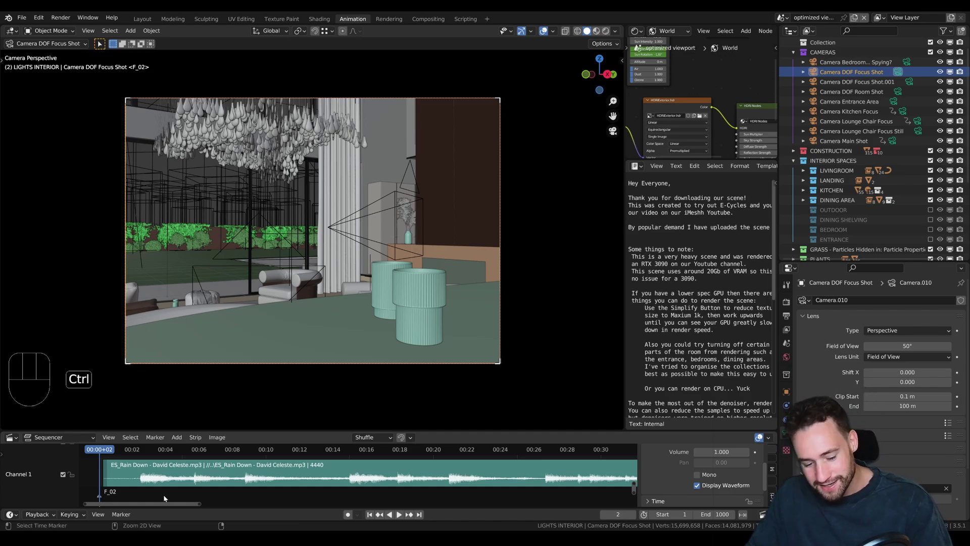
{"action": "key", "text": "ctrl+b"}
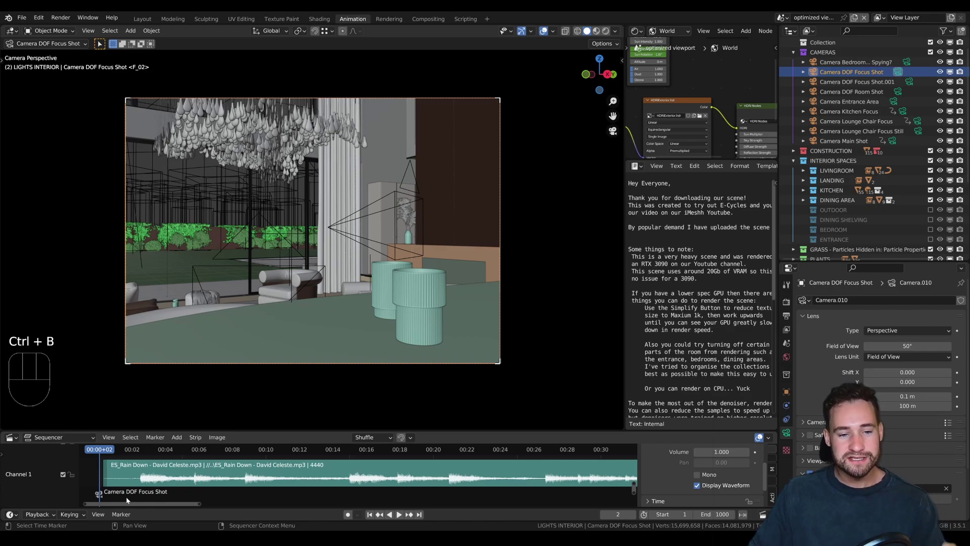
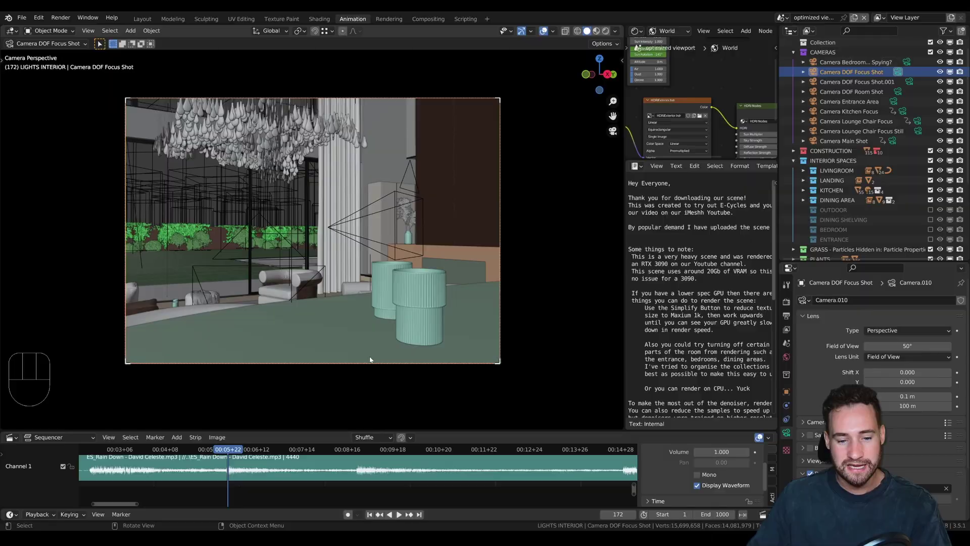
{"action": "middle_click", "coordinate": [301, 313]}
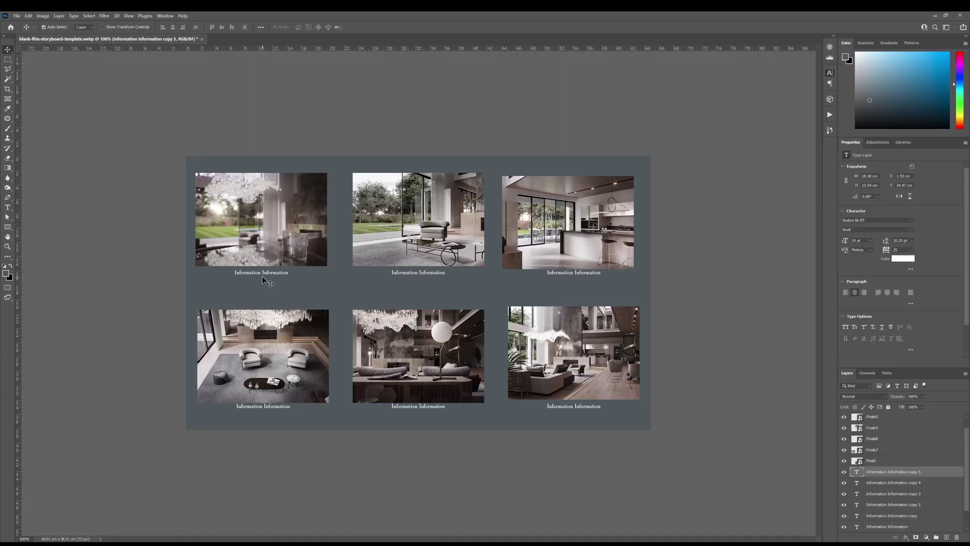
- Bind Camera DOF Focus Shot.001 to a new marker at frame 172 and play back to check the cut
{"action": "key", "text": "ctrl+KP_0"}
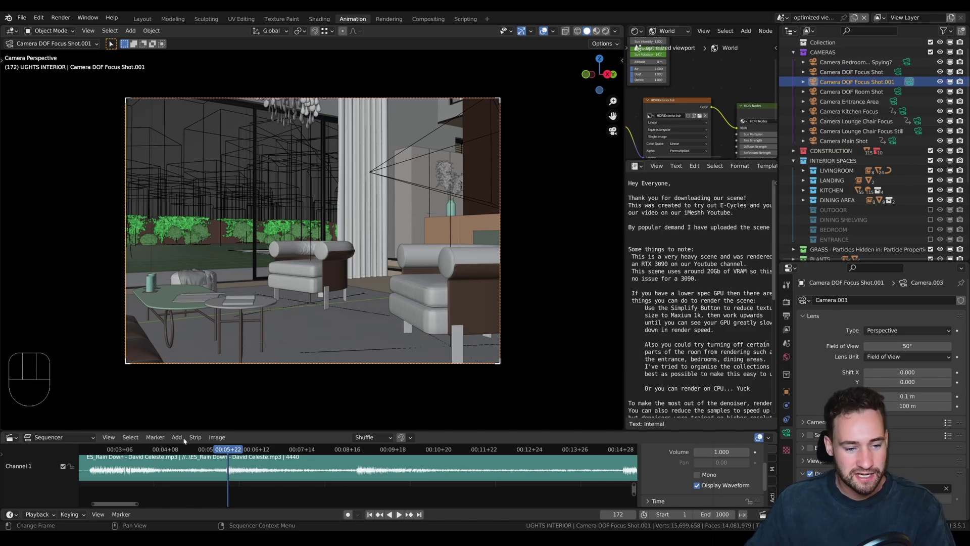
{"action": "left_click_drag", "start_coordinate": [182, 437], "coordinate": [174, 427]}
{"action": "key", "text": "ctrl+b"}
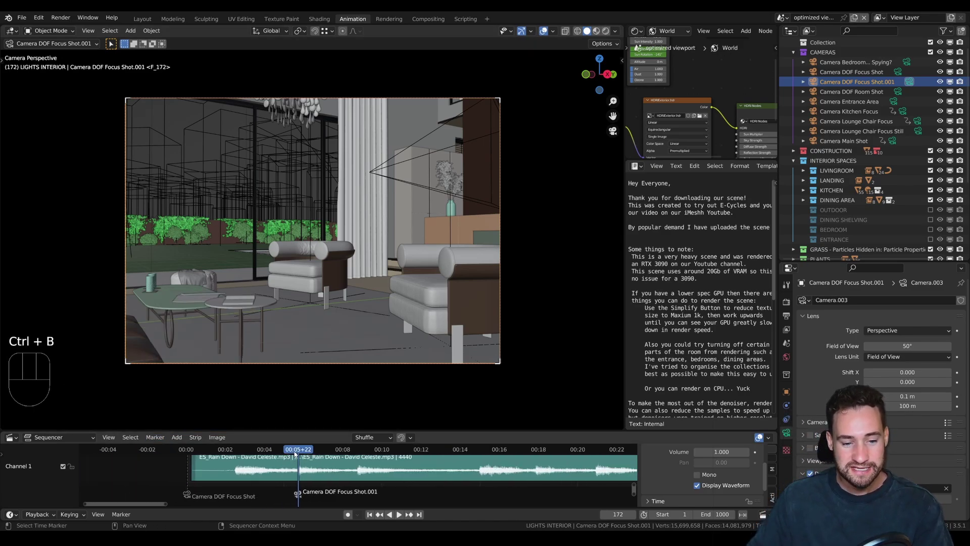
{"action": "left_click_drag", "start_coordinate": [296, 450], "coordinate": [258, 472]}
{"action": "key", "text": "space"}
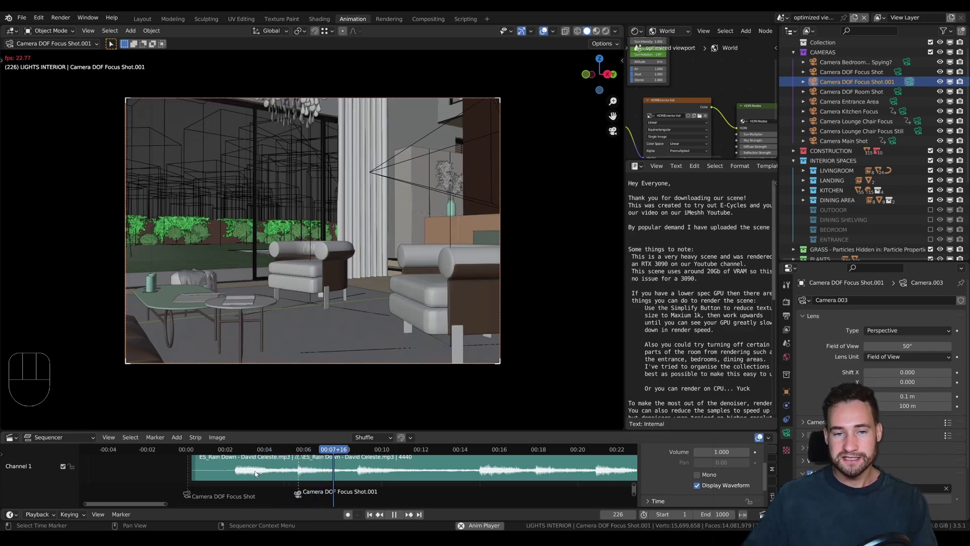
{"action": "key", "text": "space"}
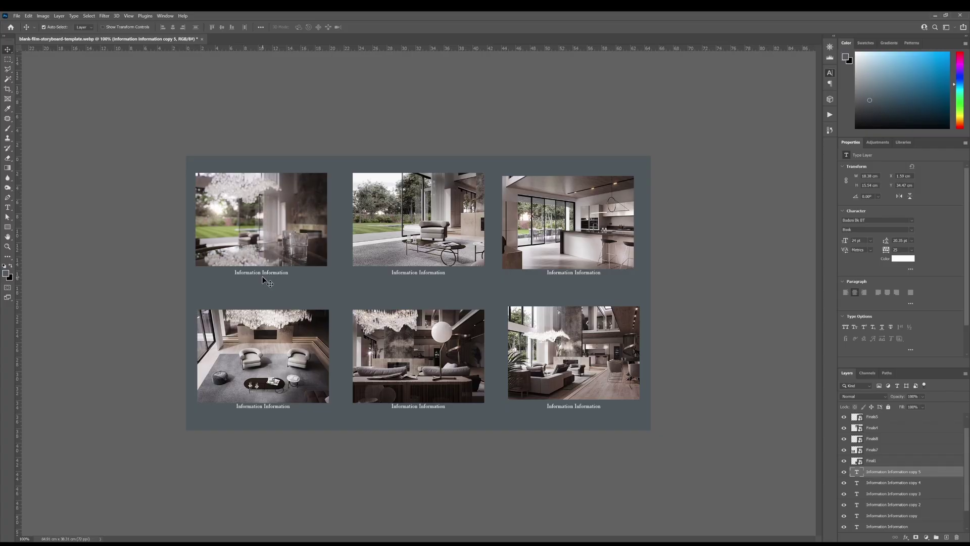
- Move the playhead to the next beat around frame 263 and pick Camera Kitchen Focus as the next shot
{"action": "middle_click", "coordinate": [454, 247]}
{"action": "middle_click", "coordinate": [477, 252]}
{"action": "left_click_drag", "start_coordinate": [399, 252], "coordinate": [448, 244]}
{"action": "left_click", "coordinate": [491, 251]}
{"action": "key", "text": "ctrl+KP_0"}
{"action": "left_click", "coordinate": [354, 447]}
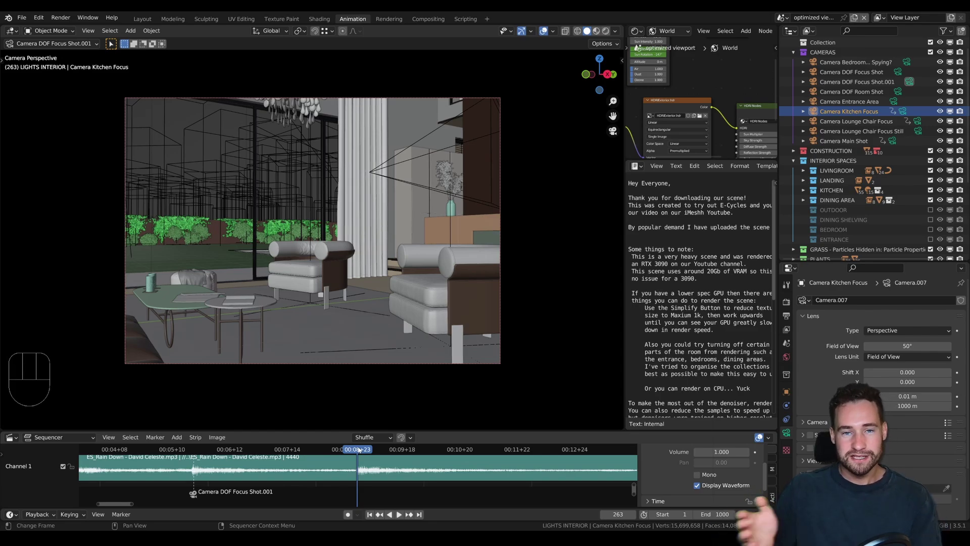
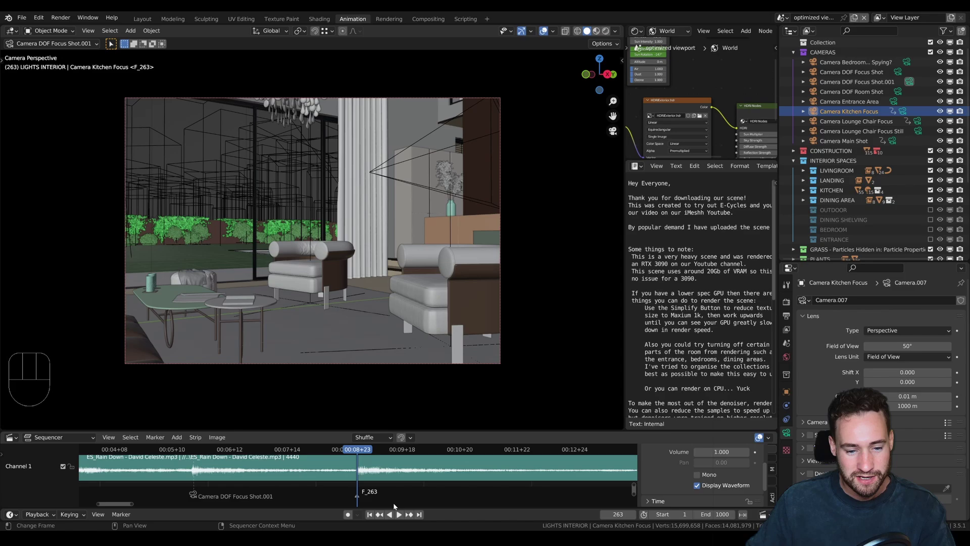
{"action": "key", "text": "ctrl+v"}
{"action": "key", "text": "ctrl+b"}
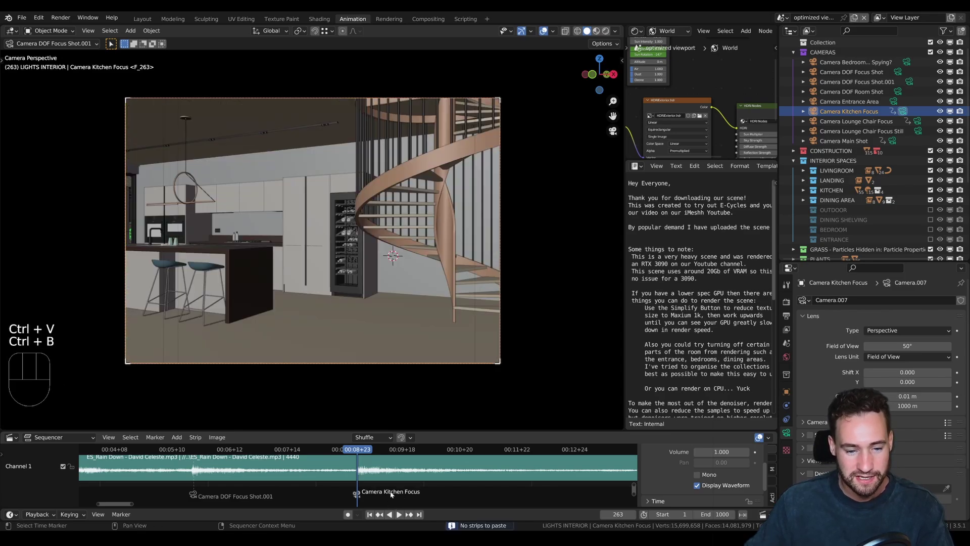
{"action": "left_click_drag", "start_coordinate": [362, 447], "coordinate": [227, 458]}
{"action": "key", "text": "space"}
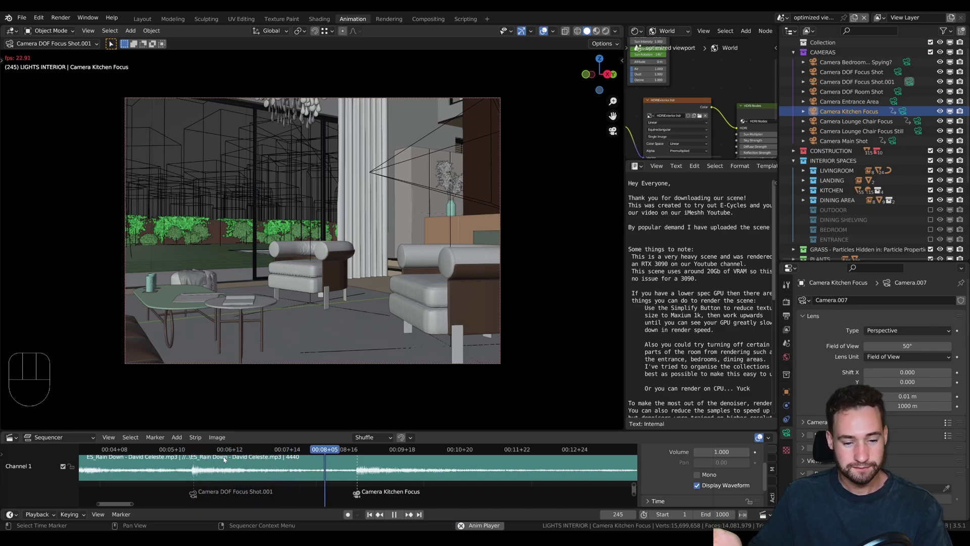
{"action": "key", "text": "space"}
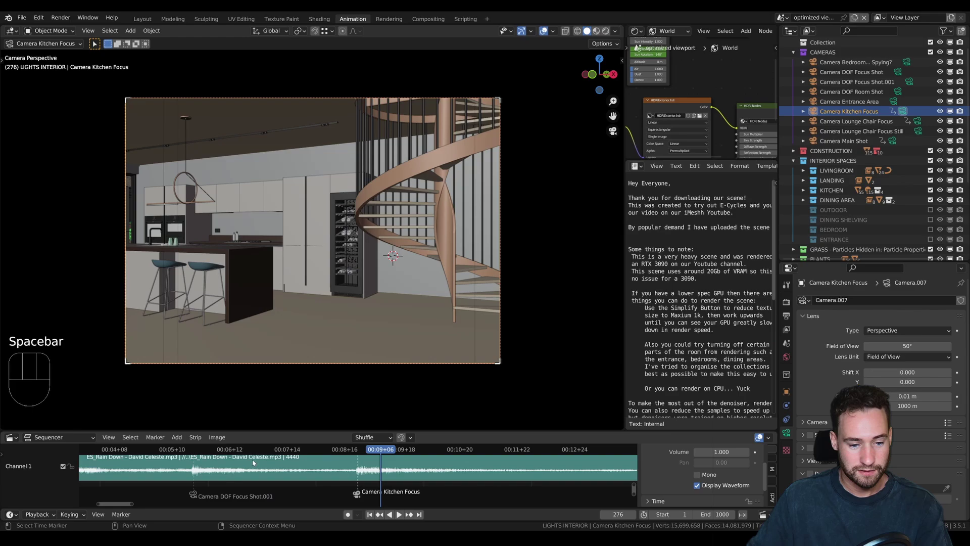
{"action": "middle_click", "coordinate": [325, 469]}
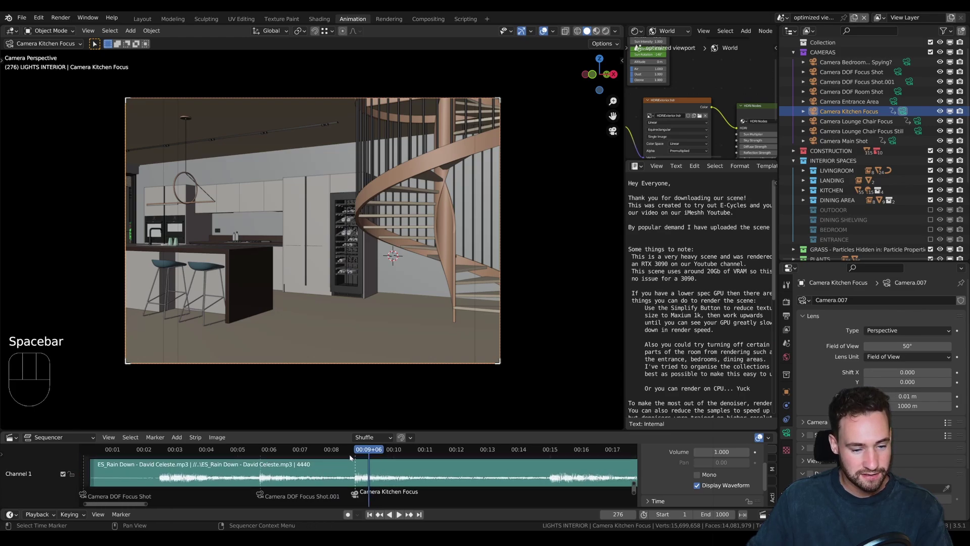
{"action": "left_click_drag", "start_coordinate": [346, 454], "coordinate": [319, 451]}
{"action": "key", "text": "space"}
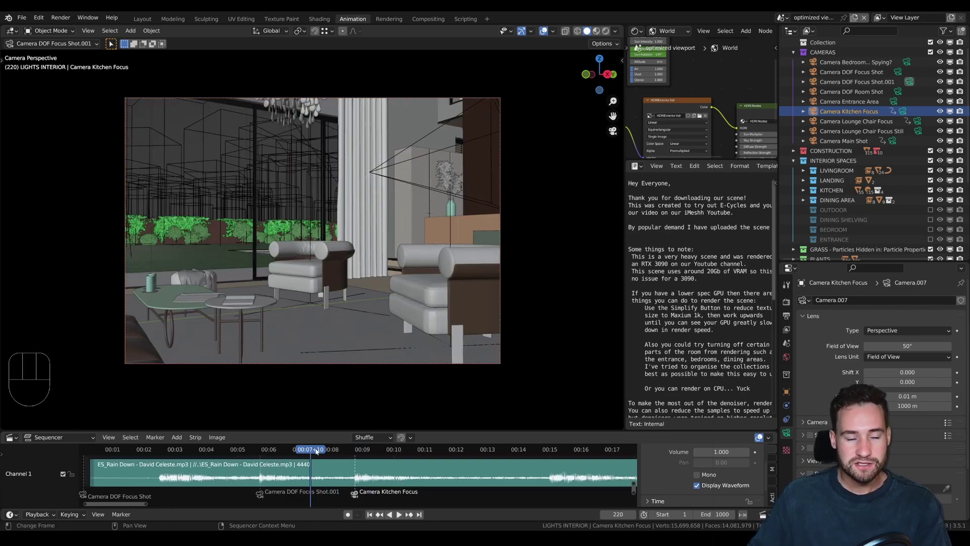
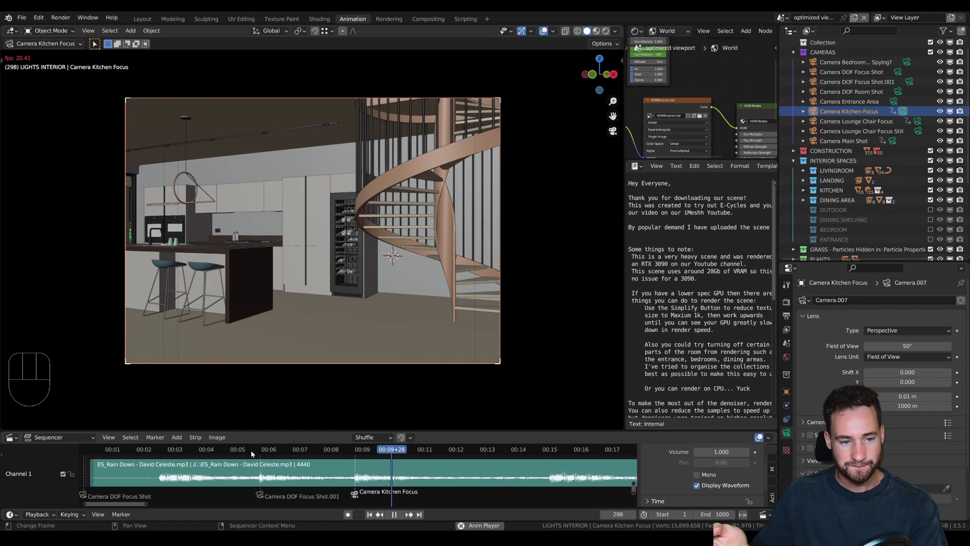
{"action": "key", "text": "space"}
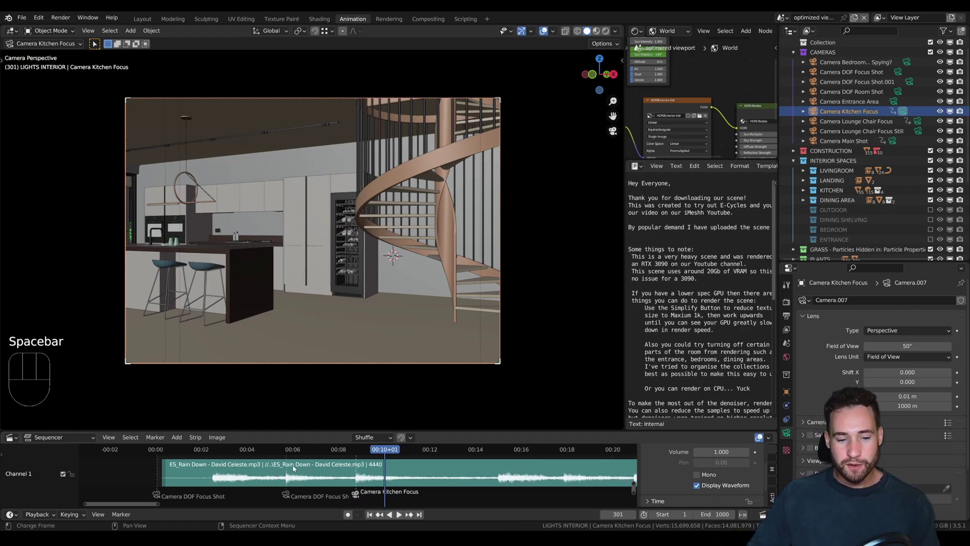
{"action": "left_click_drag", "start_coordinate": [362, 454], "coordinate": [357, 446]}
{"action": "key", "text": "space"}
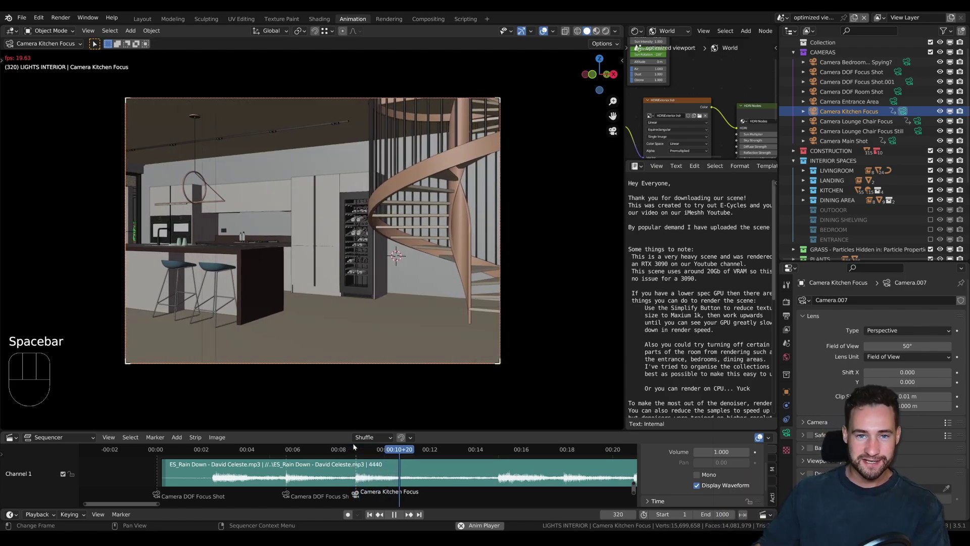
{"action": "key", "text": "space"}
{"action": "left_click", "coordinate": [355, 446]}
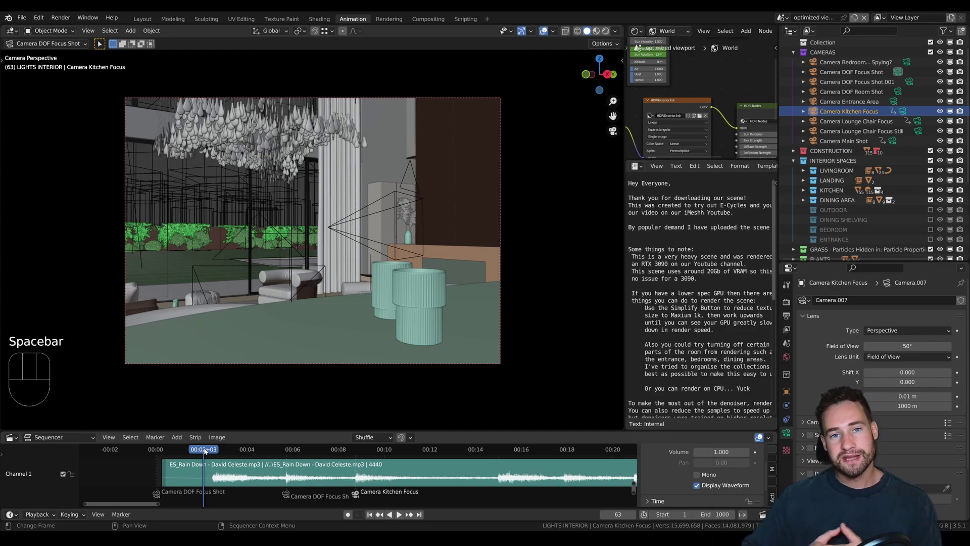
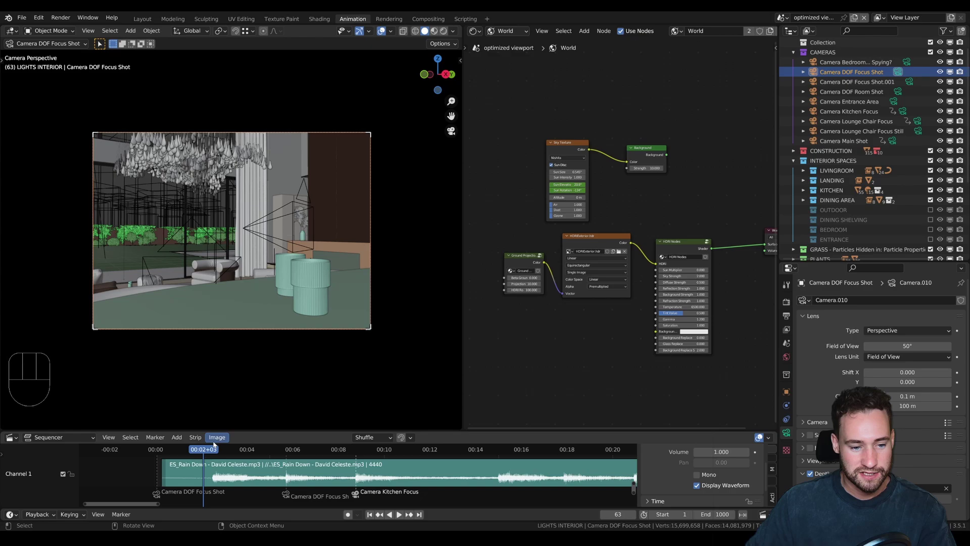
- Reframe Camera DOF Focus Shot near the start, keyframe its location, and scrub to the next cut
{"action": "left_click_drag", "start_coordinate": [202, 451], "coordinate": [212, 470]}
{"action": "key", "text": "i"}
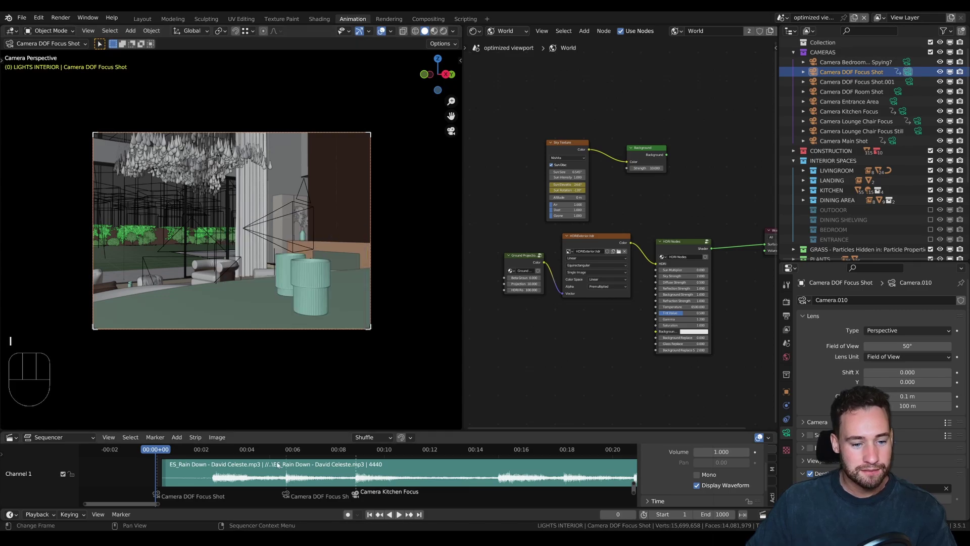
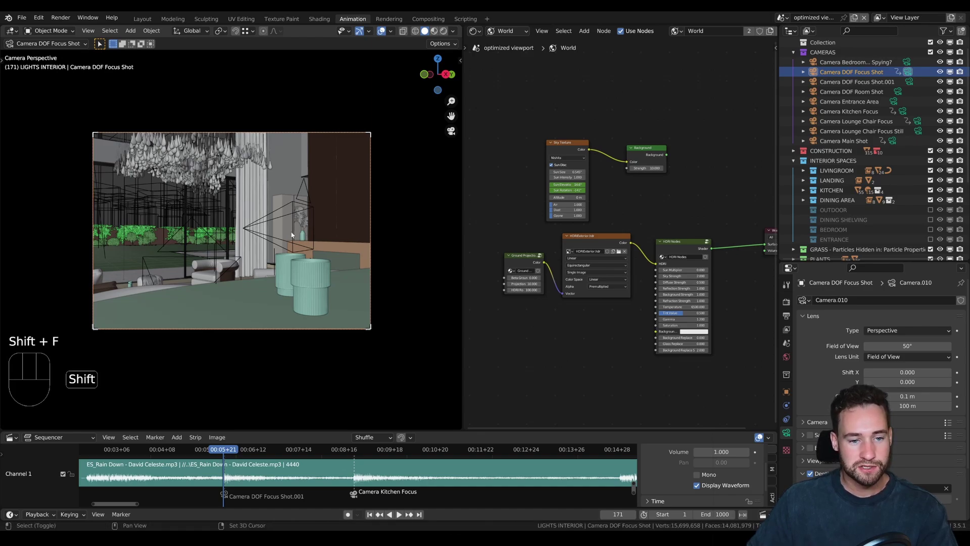
{"action": "key", "text": "shift+f"}
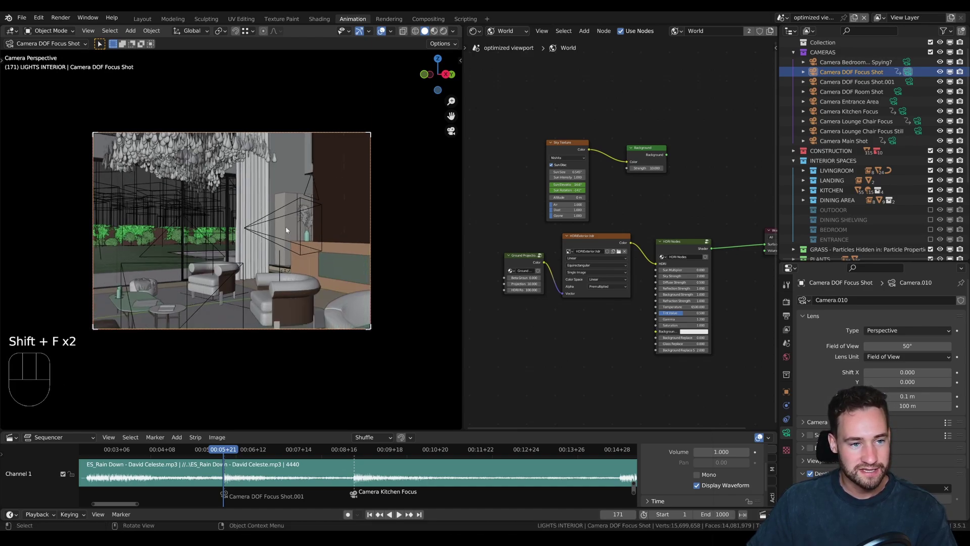
{"action": "left_click_drag", "start_coordinate": [90, 34], "coordinate": [294, 337]}
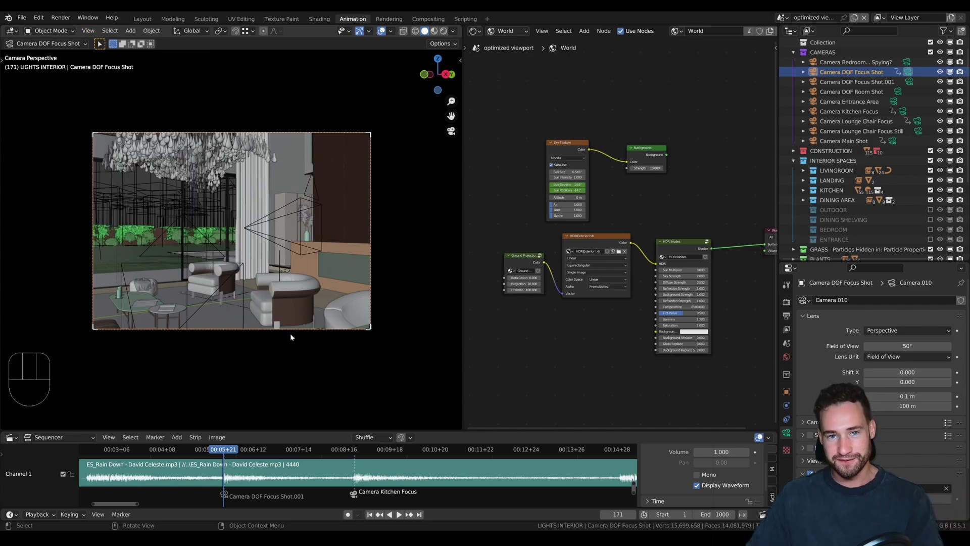
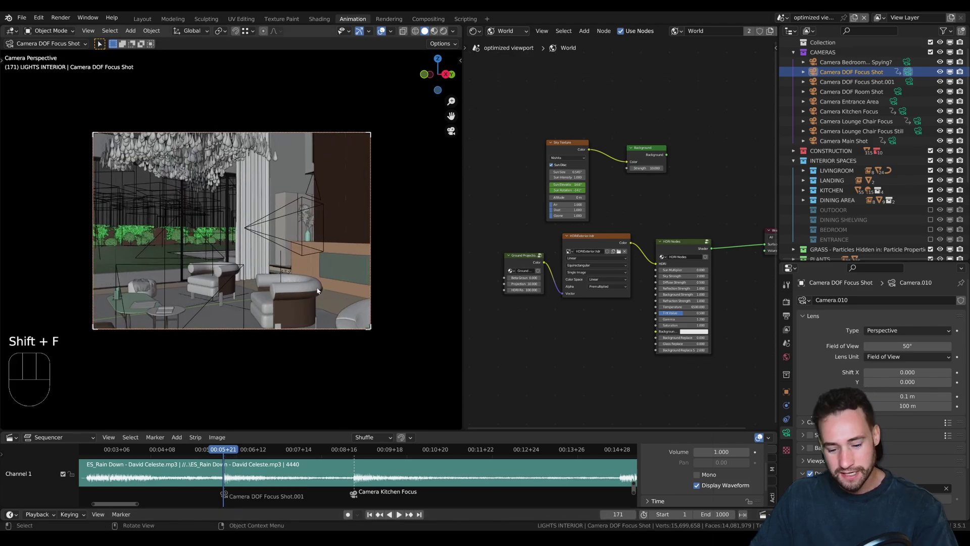
{"action": "key", "text": "i"}
{"action": "left_click_drag", "start_coordinate": [217, 447], "coordinate": [573, 447]}
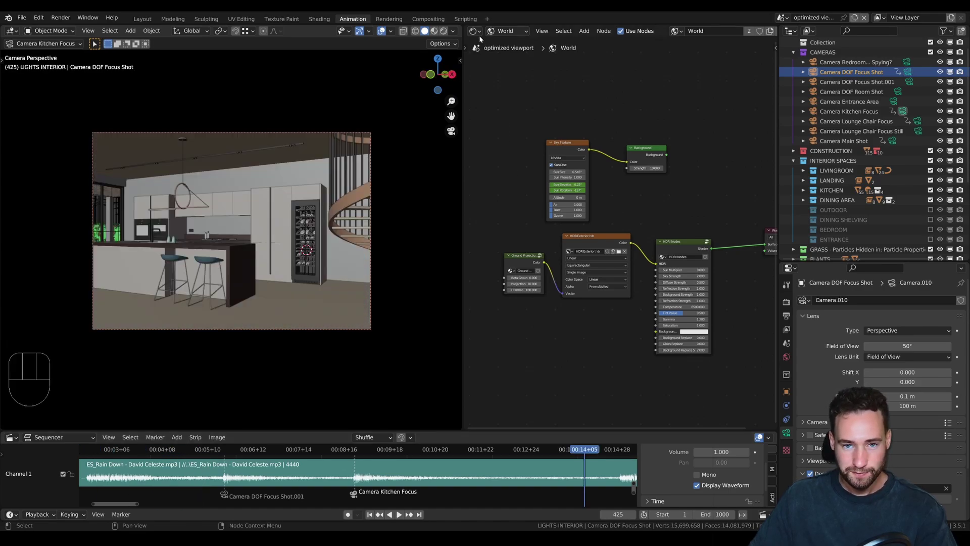
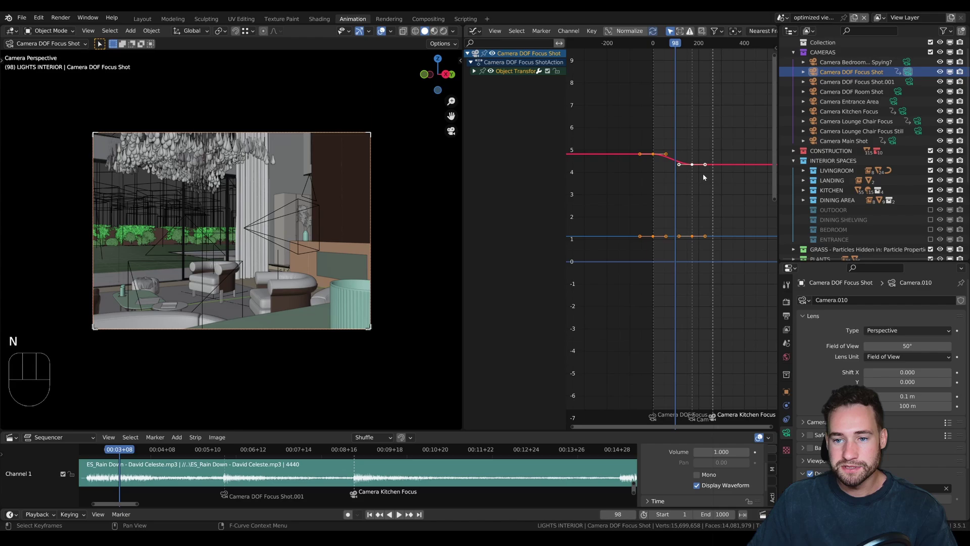
{"action": "left_click", "coordinate": [672, 45]}
{"action": "key", "text": "space"}
{"action": "key", "text": "space"}
{"action": "key", "text": "space"}
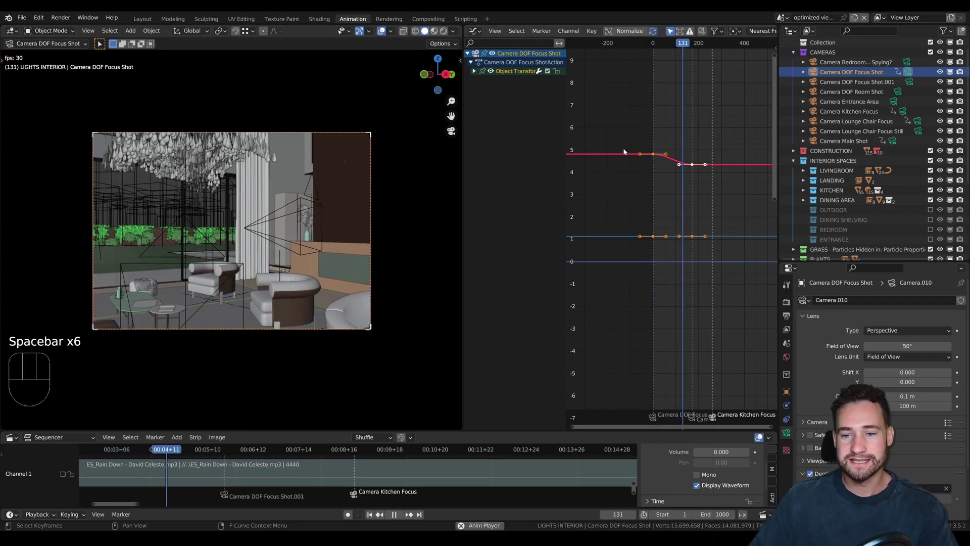
{"action": "key", "text": "space"}
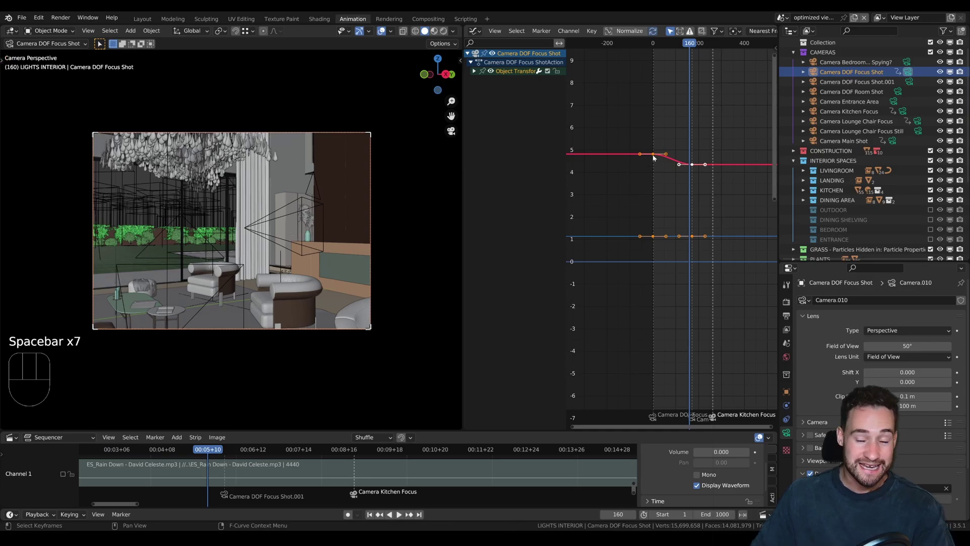
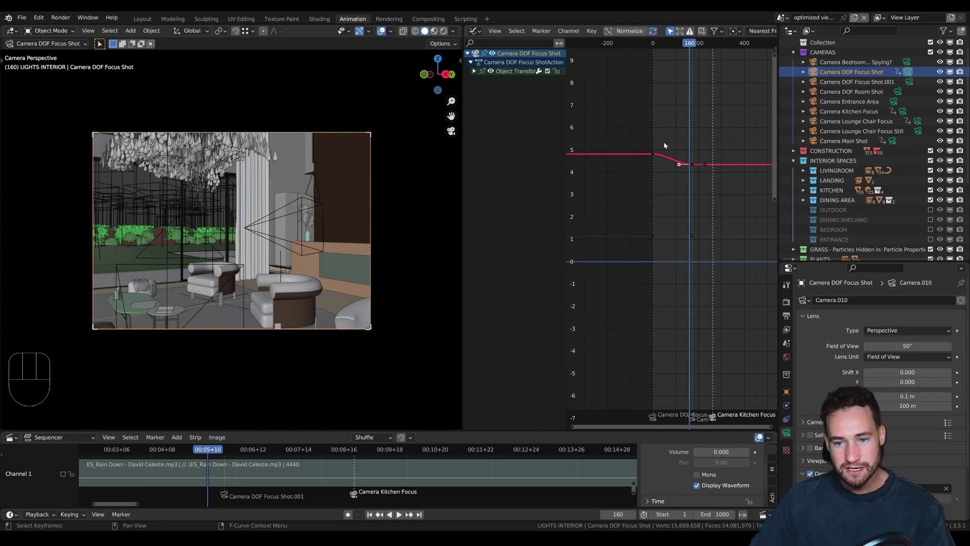
{"action": "key", "text": "a"}
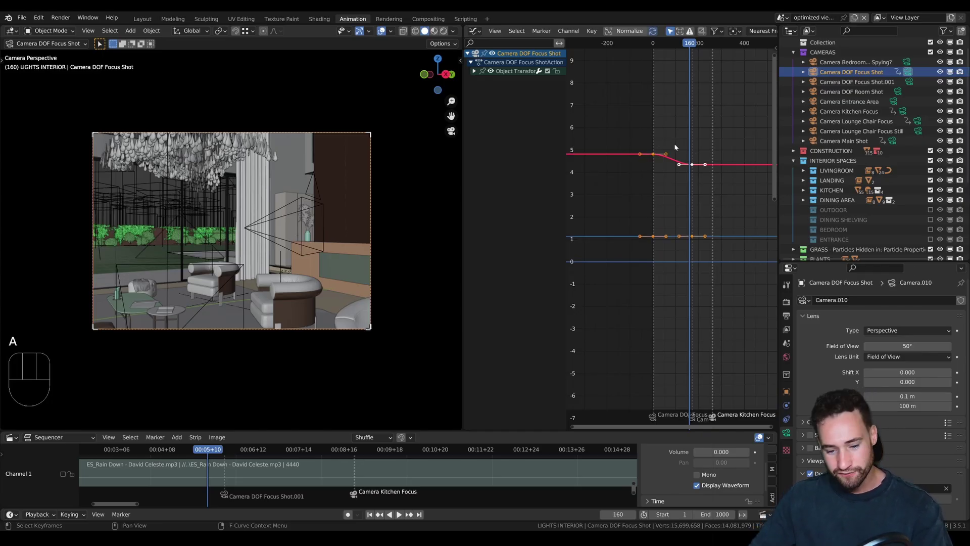
- Set the focus shot's keyframes to Linear interpolation and play back the steady move
{"action": "key", "text": "t"}
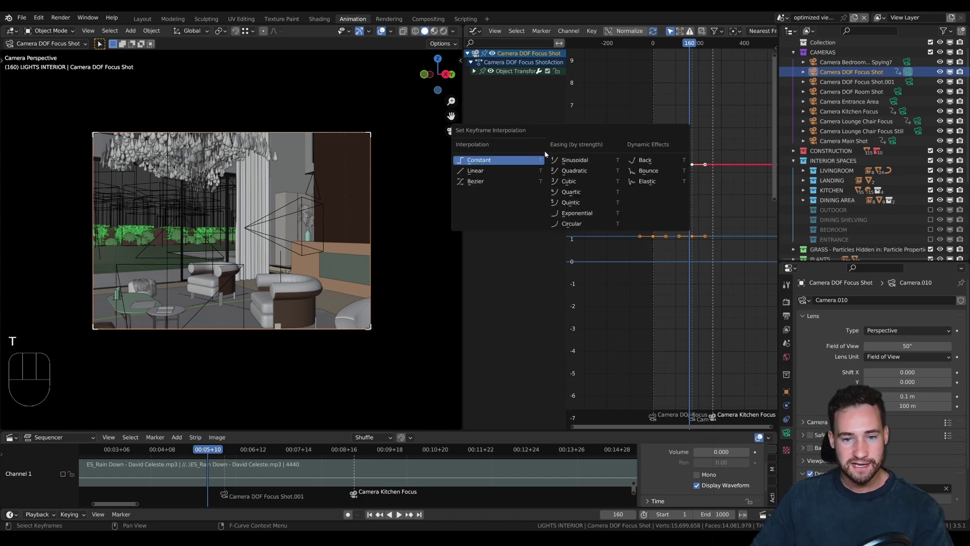
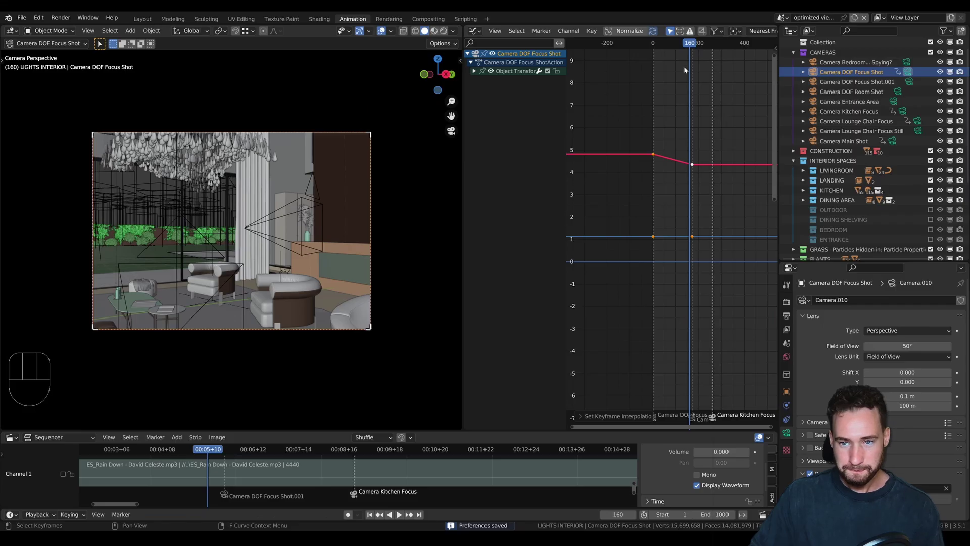
{"action": "left_click", "coordinate": [691, 46]}
{"action": "key", "text": "space"}
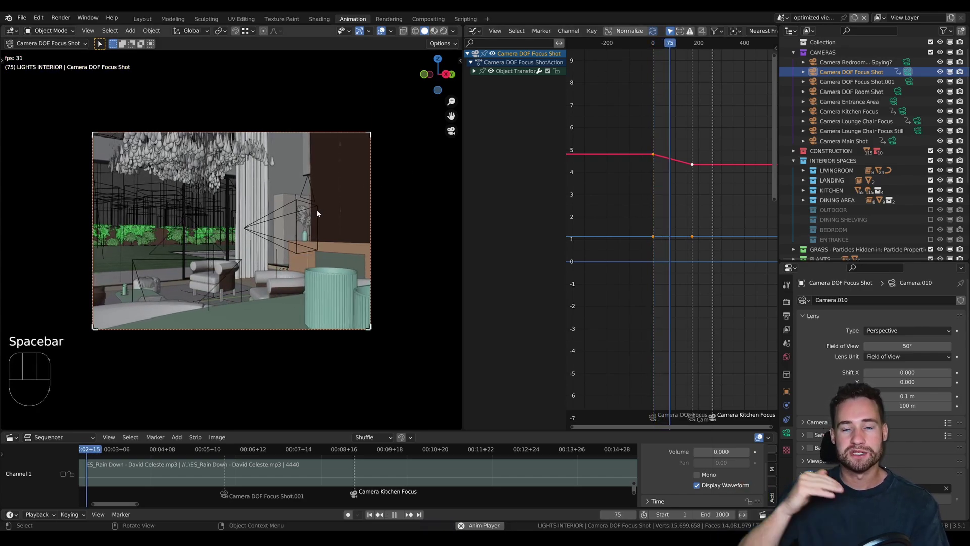
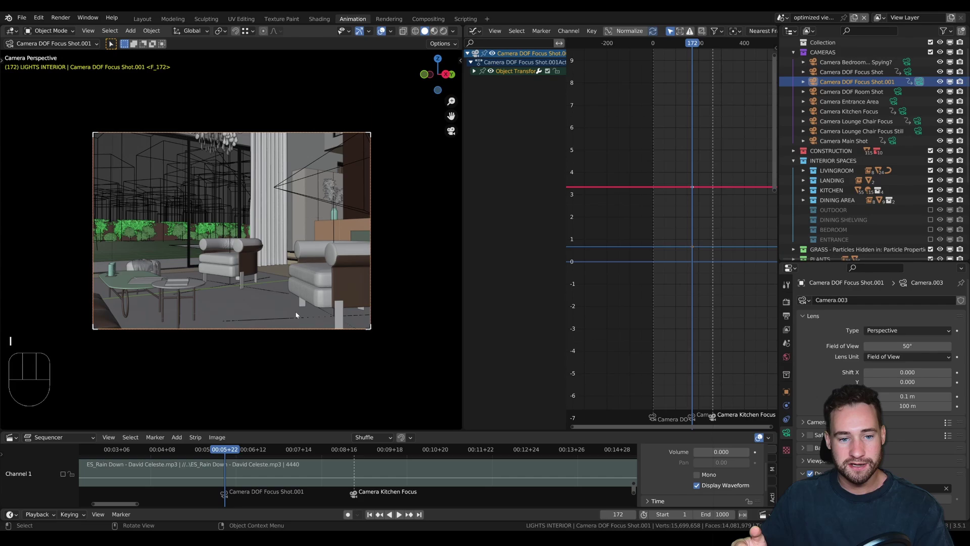
- Shift Camera DOF Focus Shot.001 along one axis near frame 262 and keyframe its location
{"action": "left_click", "coordinate": [358, 452]}
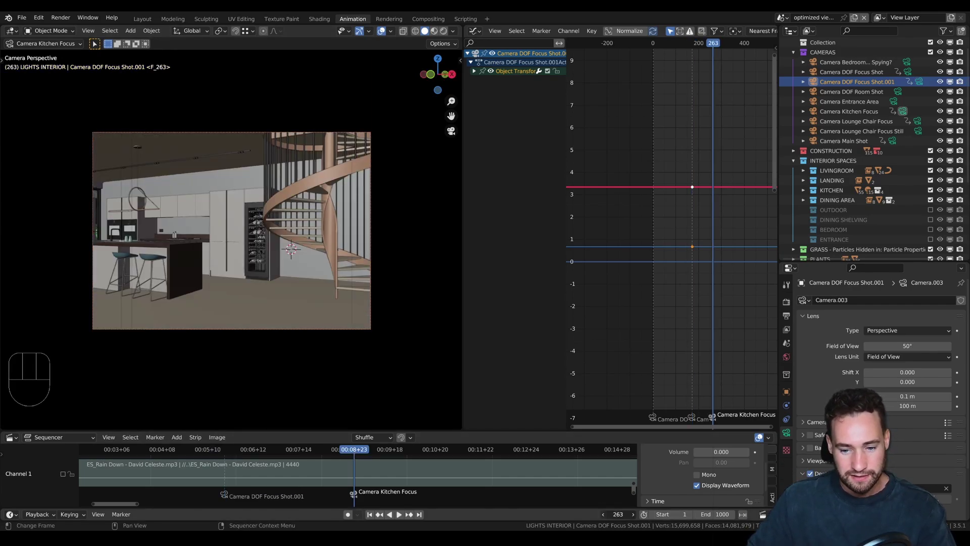
{"action": "left_click", "coordinate": [303, 284]}
{"action": "key", "text": "g"}
{"action": "key", "text": "g"}
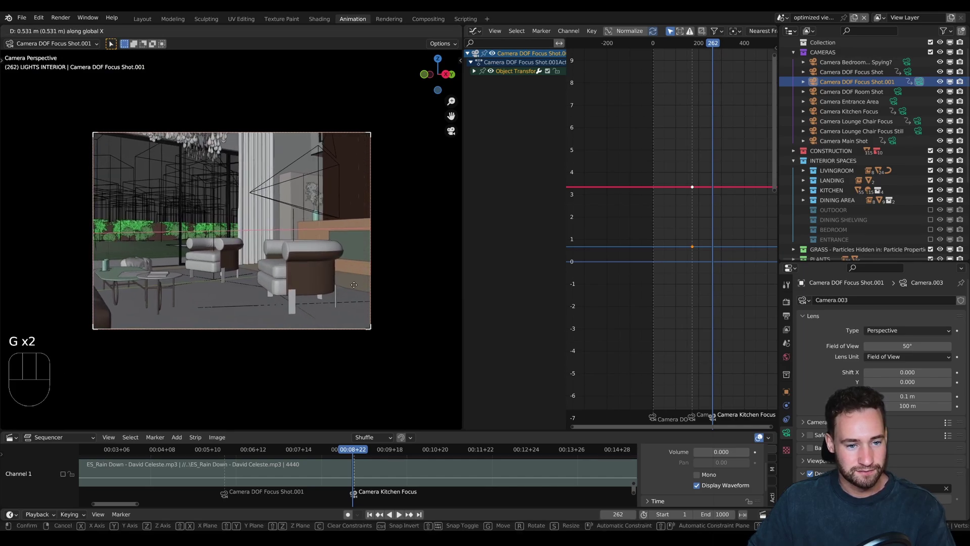
{"action": "key", "text": "g"}
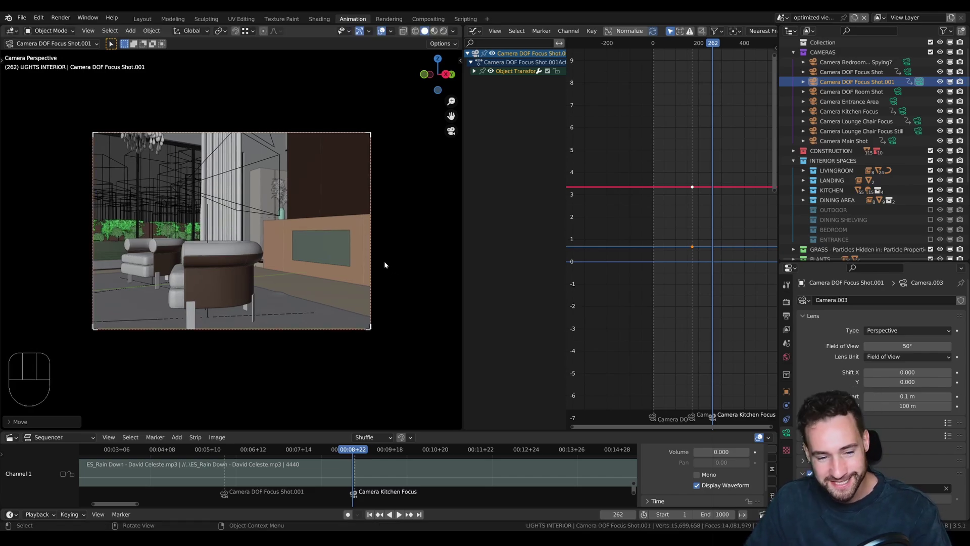
{"action": "key", "text": "i"}
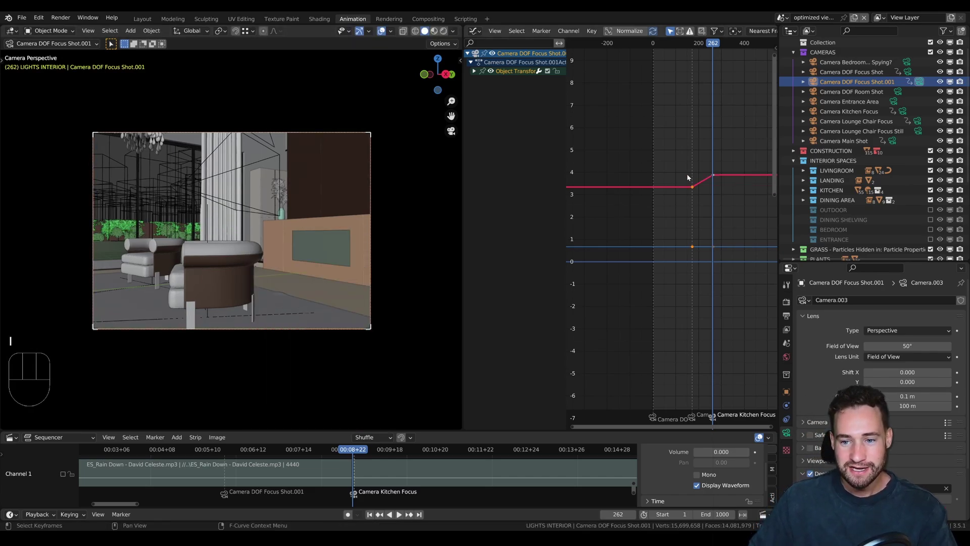
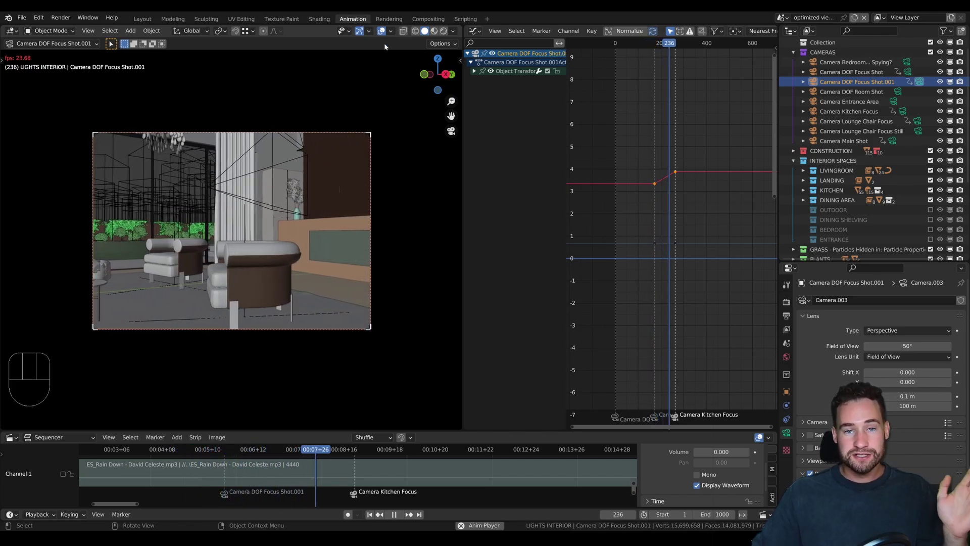
- Play back from earlier in the shot to preview the sideways drift
{"action": "key", "text": "space"}
{"action": "left_click_drag", "start_coordinate": [286, 453], "coordinate": [143, 466]}
{"action": "key", "text": "space"}
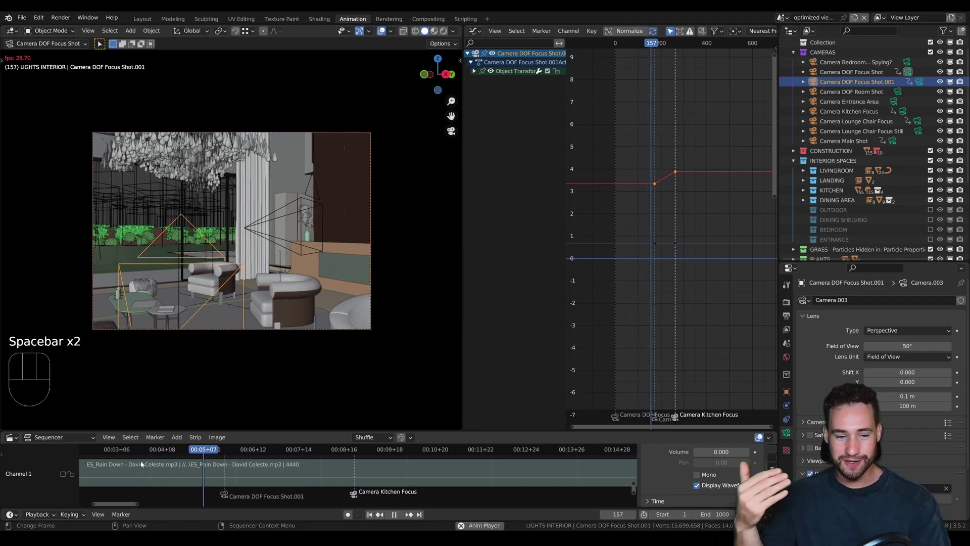
{"action": "key", "text": "space"}
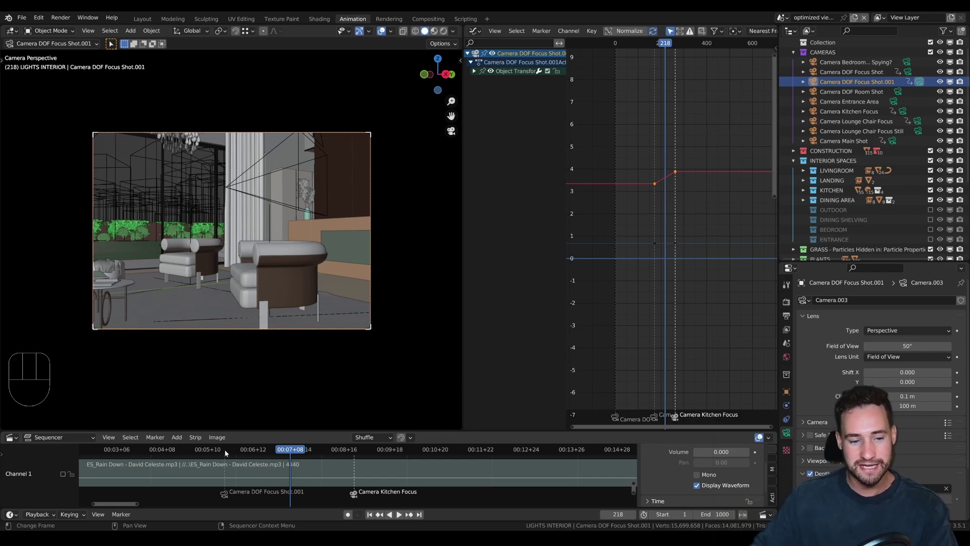
- Scrub the playhead back to frame 167 within Camera DOF Focus Shot
{"action": "left_click_drag", "start_coordinate": [253, 451], "coordinate": [220, 451]}
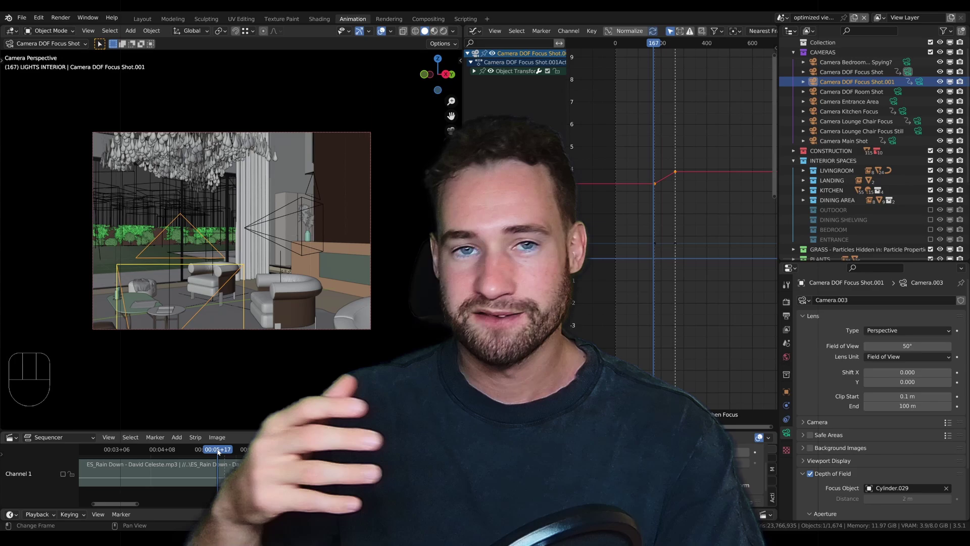
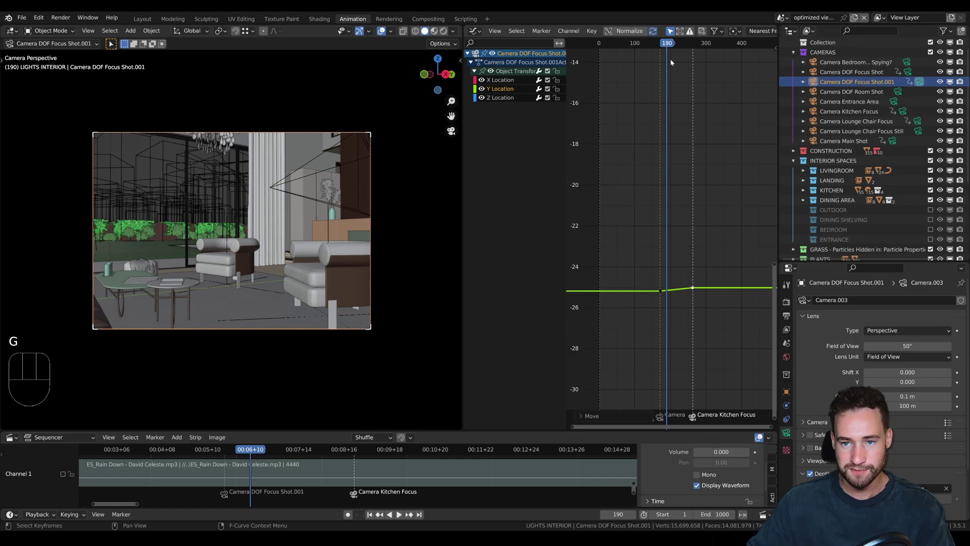
- Lower the second Y Location keyframe to flatten Focus Shot.001's movement and play back to check
{"action": "left_click_drag", "start_coordinate": [664, 45], "coordinate": [648, 46]}
{"action": "key", "text": "space"}
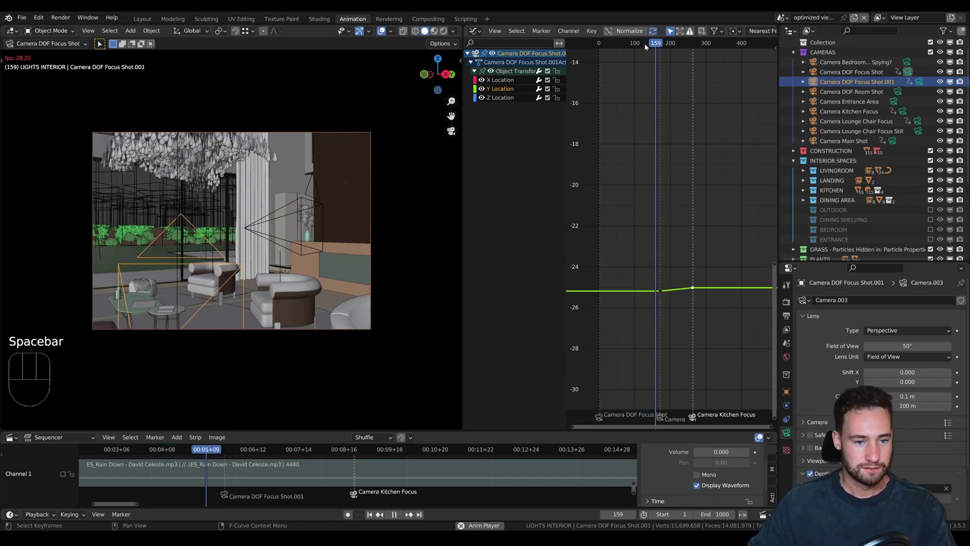
{"action": "key", "text": "space"}
{"action": "middle_click", "coordinate": [704, 121]}
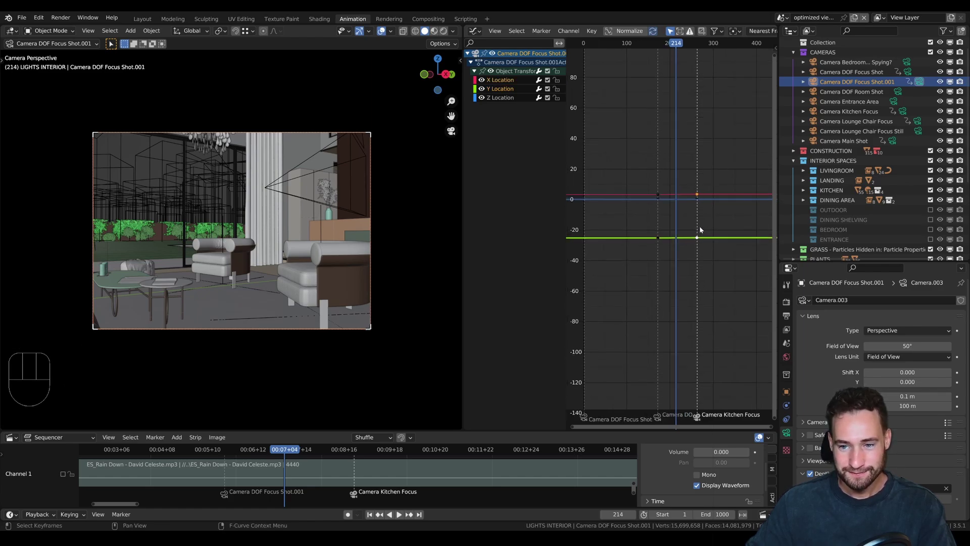
{"action": "key", "text": "g"}
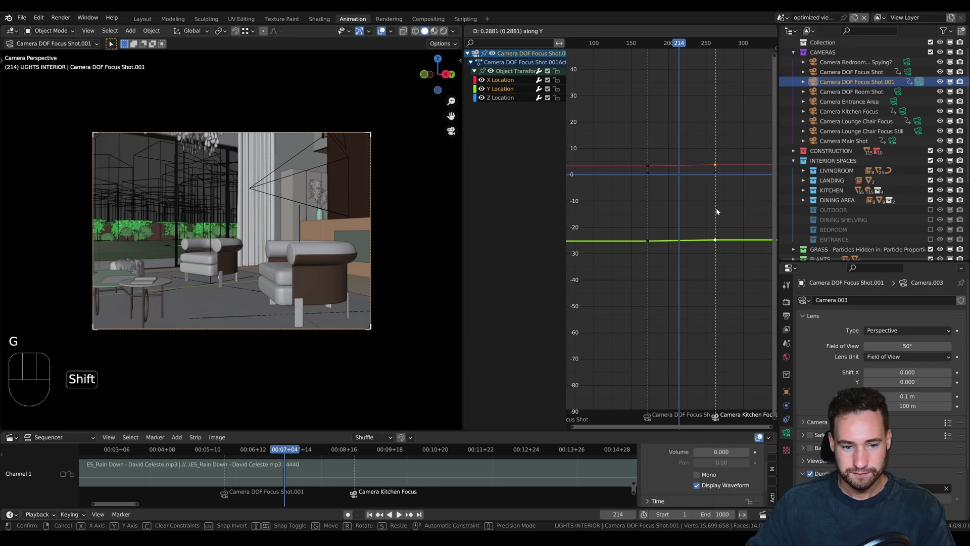
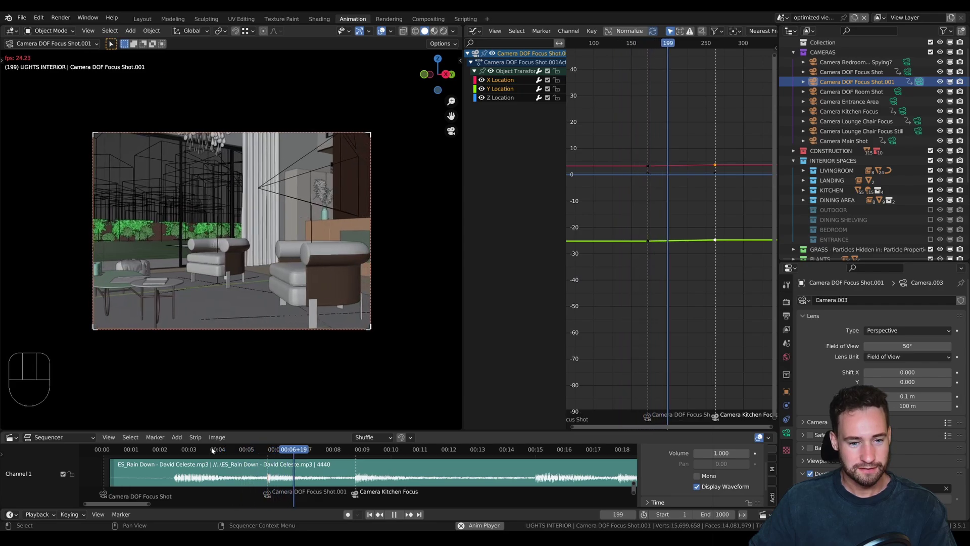
{"action": "key", "text": "space"}
- Orbit the scene out of the camera near frame 274, then return to the active camera view
{"action": "left_click", "coordinate": [352, 452]}
{"action": "middle_click", "coordinate": [315, 225]}
{"action": "middle_click", "coordinate": [389, 238]}
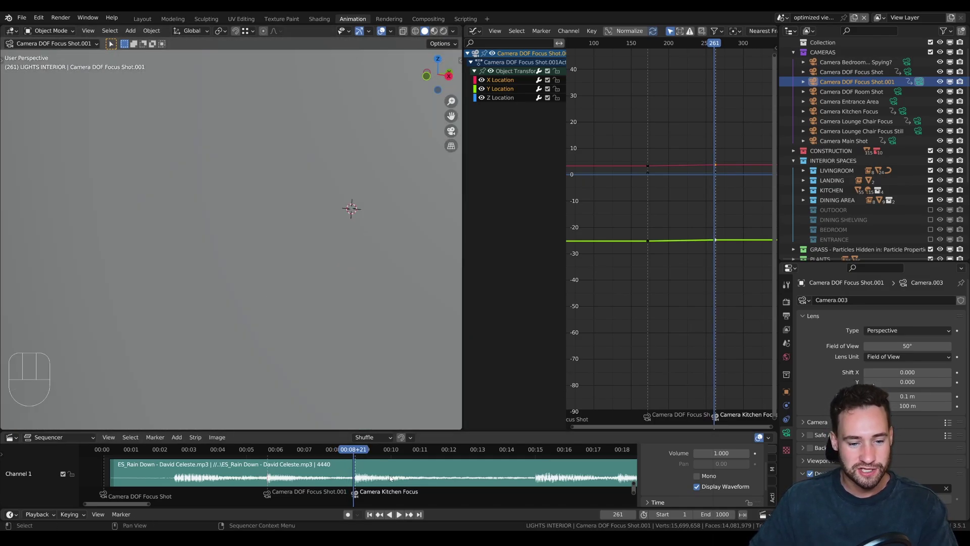
{"action": "left_click", "coordinate": [363, 449]}
{"action": "key", "text": "KP_0"}
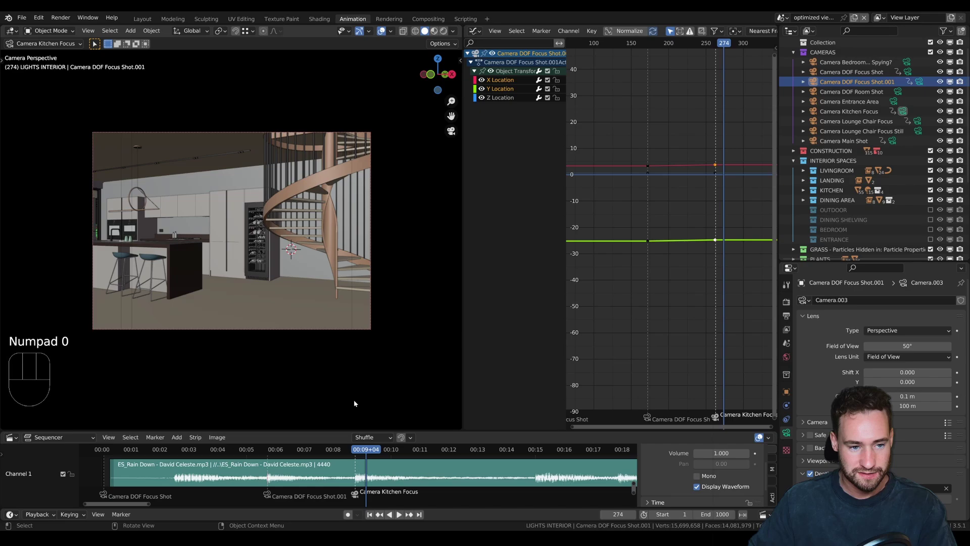
- Select Camera Kitchen Focus and move the playhead into its shot around frame 269
{"action": "left_click", "coordinate": [263, 134]}
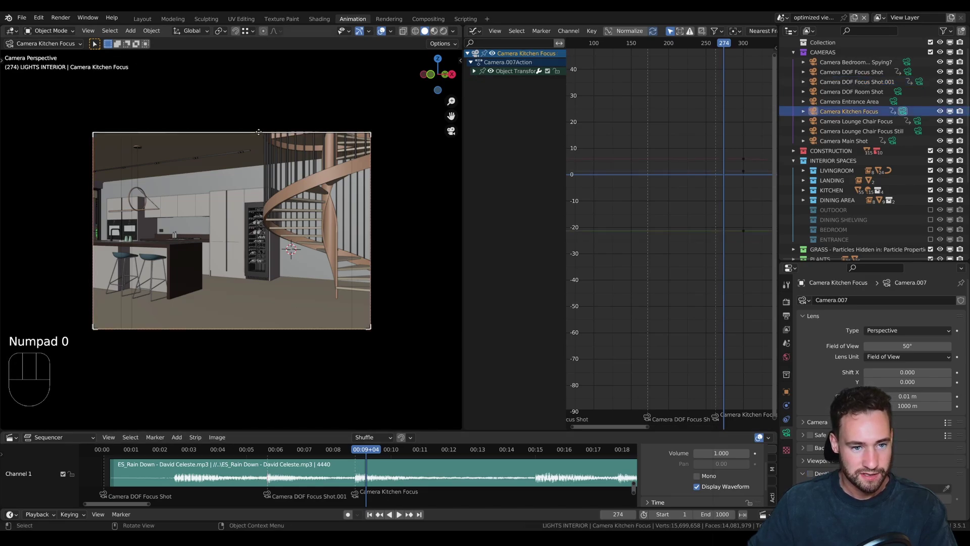
{"action": "left_click", "coordinate": [368, 449]}
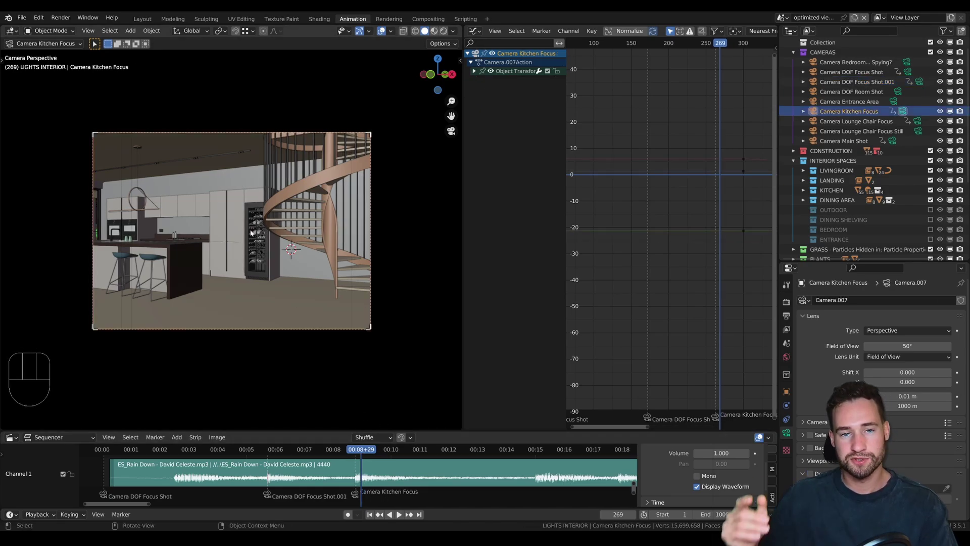
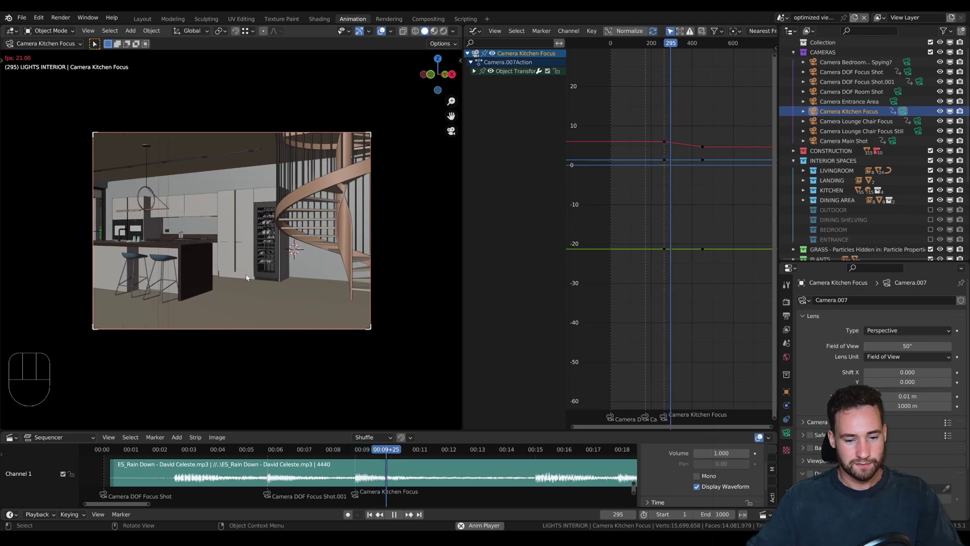
{"action": "key", "text": "space"}
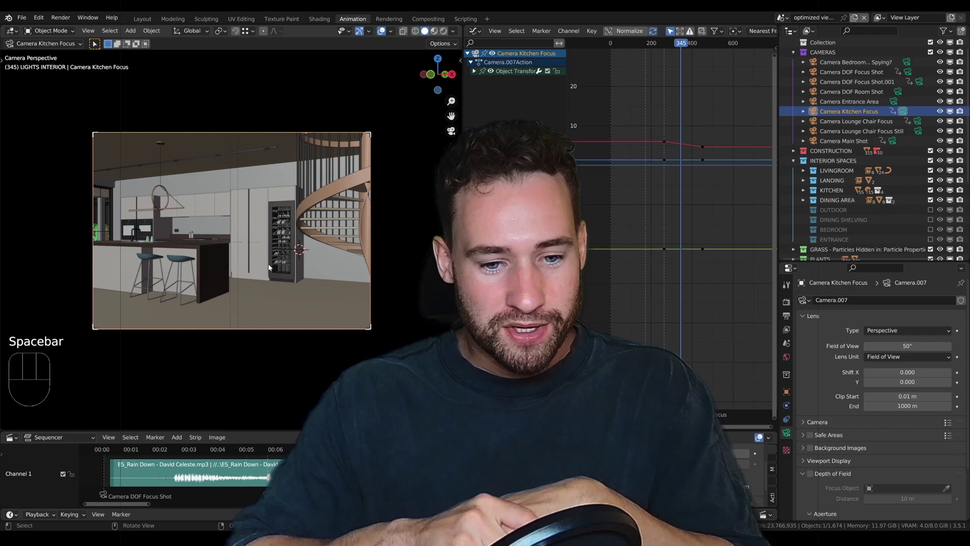
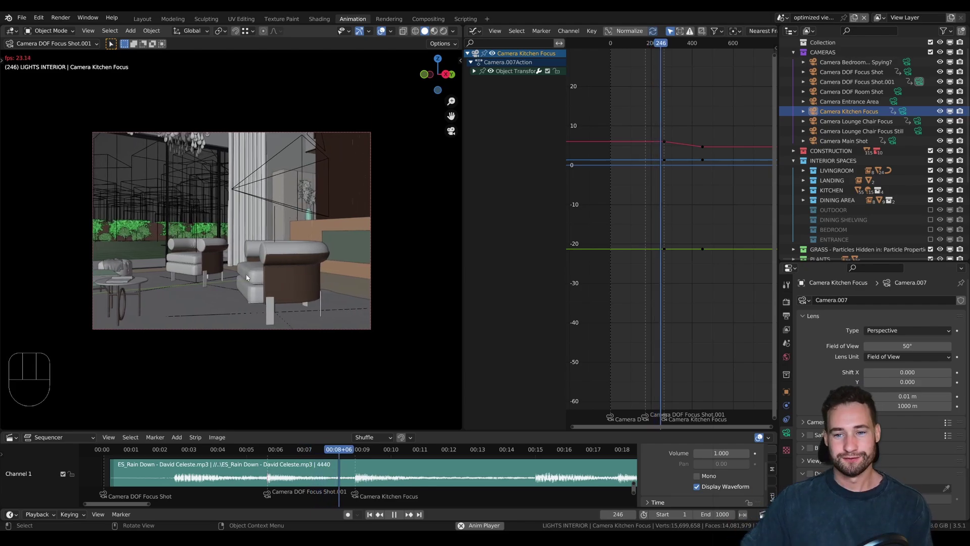
- Make Camera DOF Room Shot the active camera for its marker at frame 303
{"action": "key", "text": "ctrl+KP_0"}
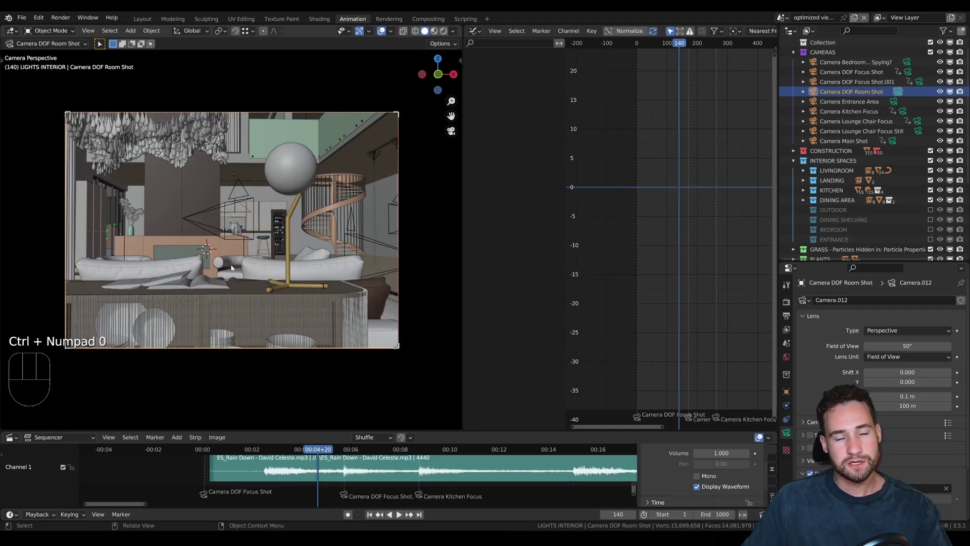
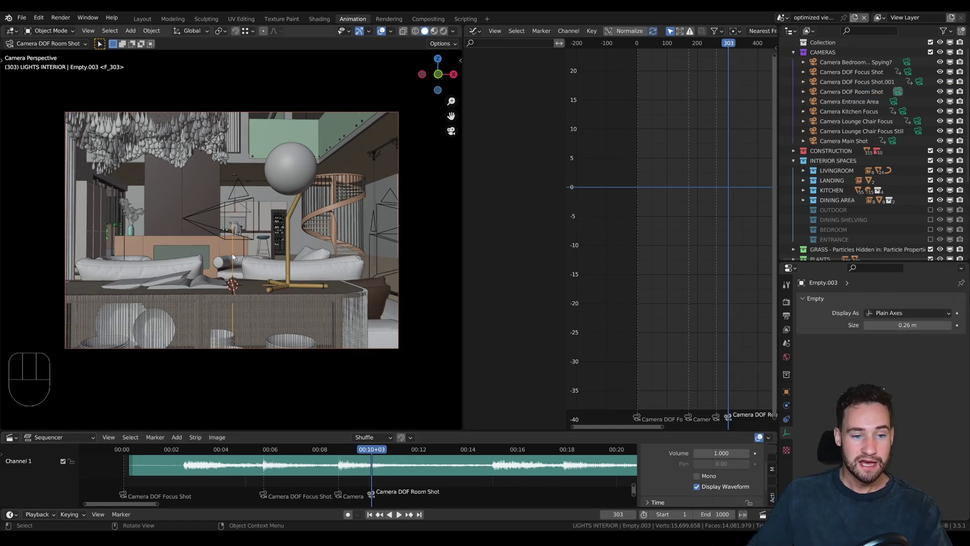
- Keyframe Empty.003's location at frame 303 and again later, then stop playback
{"action": "key", "text": "r"}
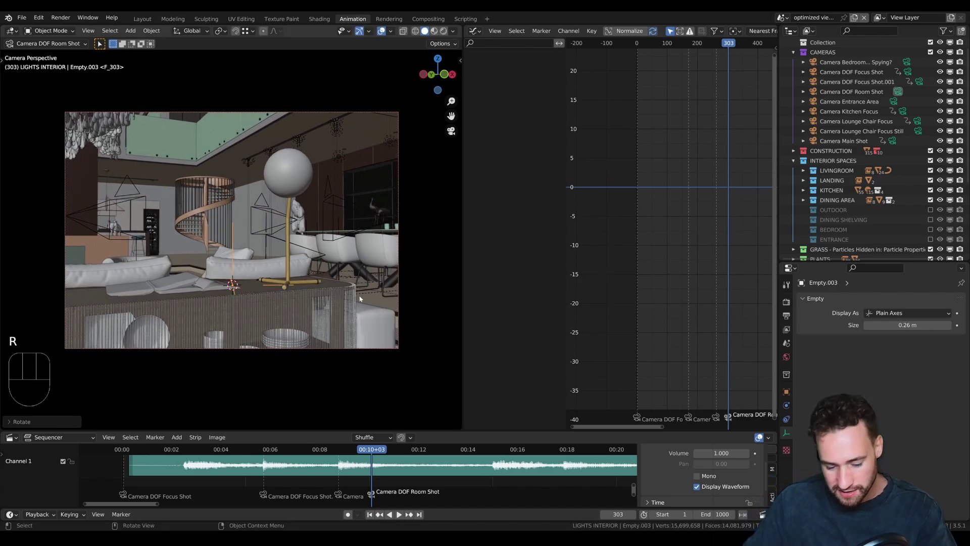
{"action": "key", "text": "i"}
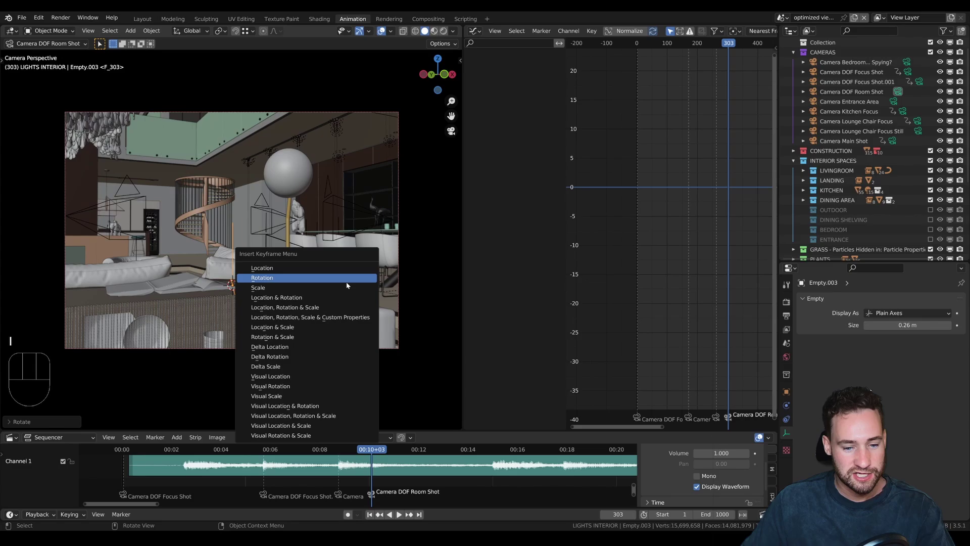
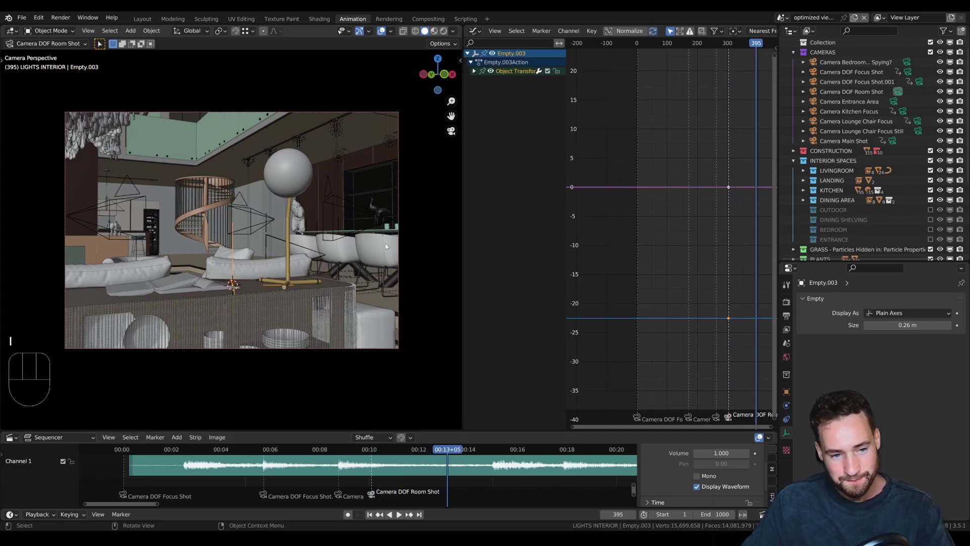
{"action": "key", "text": "r"}
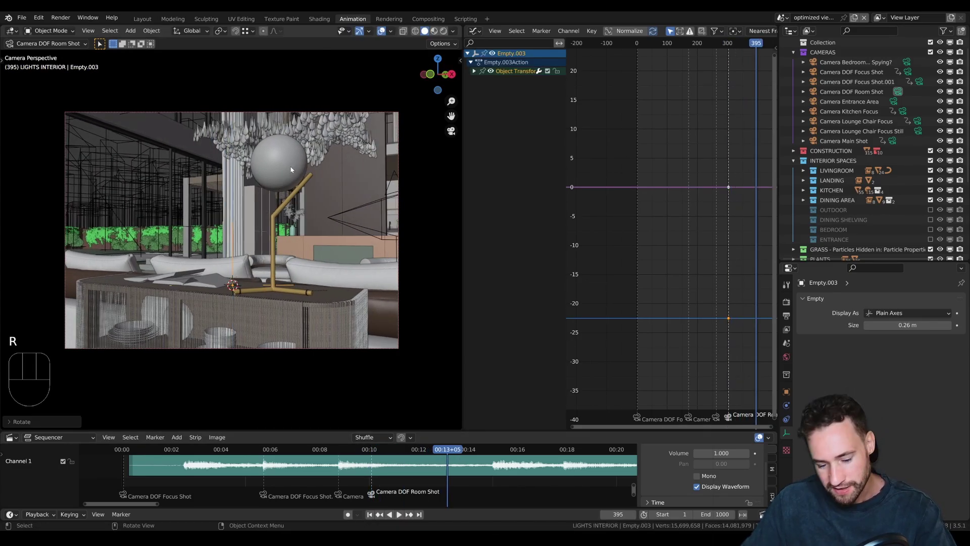
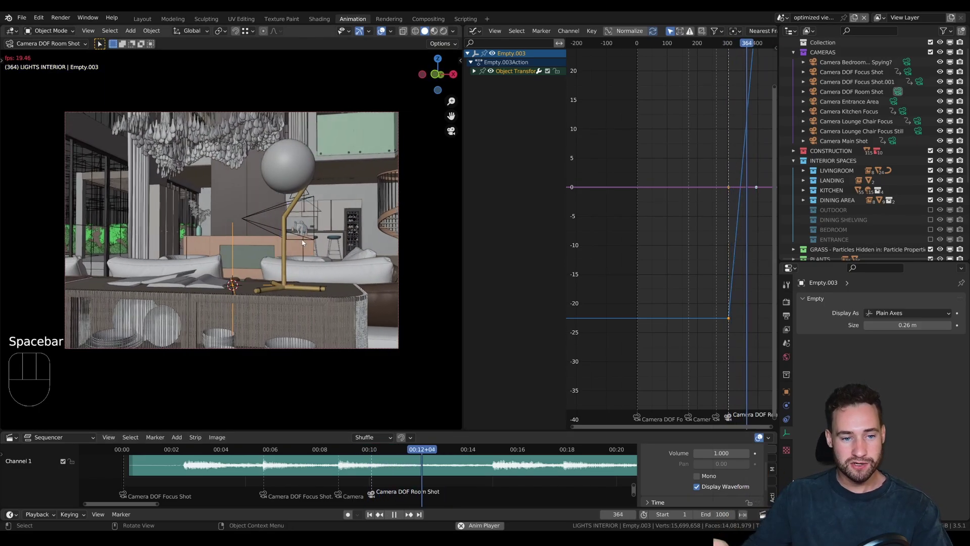
{"action": "key", "text": "space"}
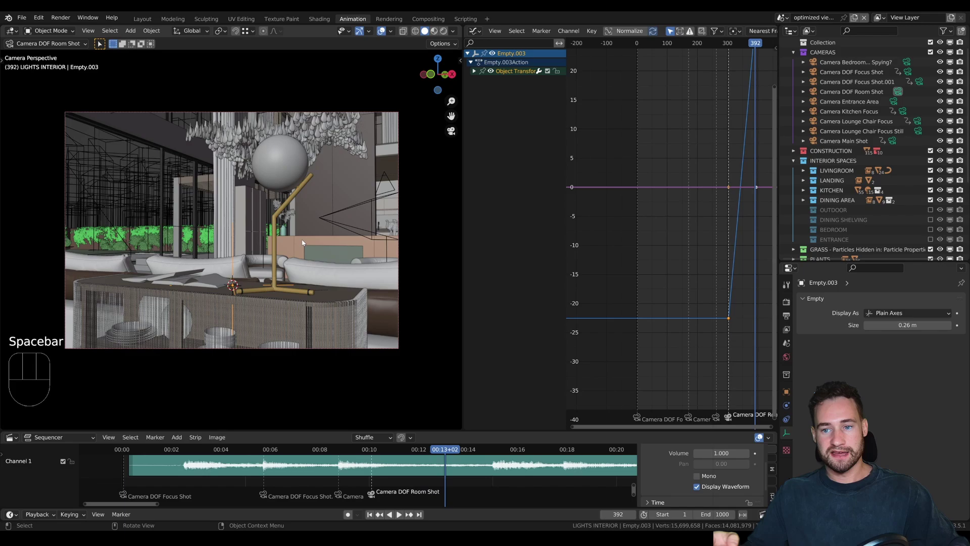
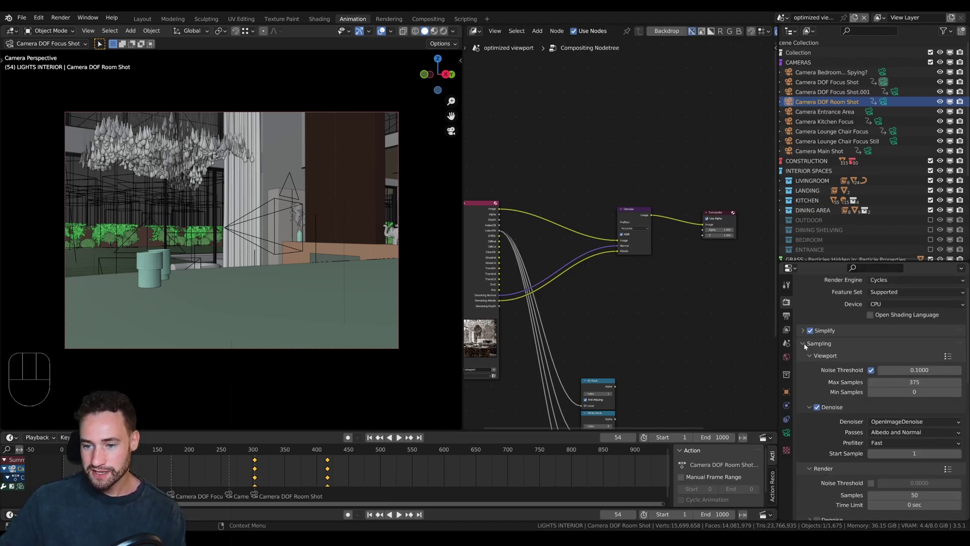
- Review the Sampling panels and switch the Cycles render device from CPU to GPU Compute
{"action": "left_click", "coordinate": [808, 345]}
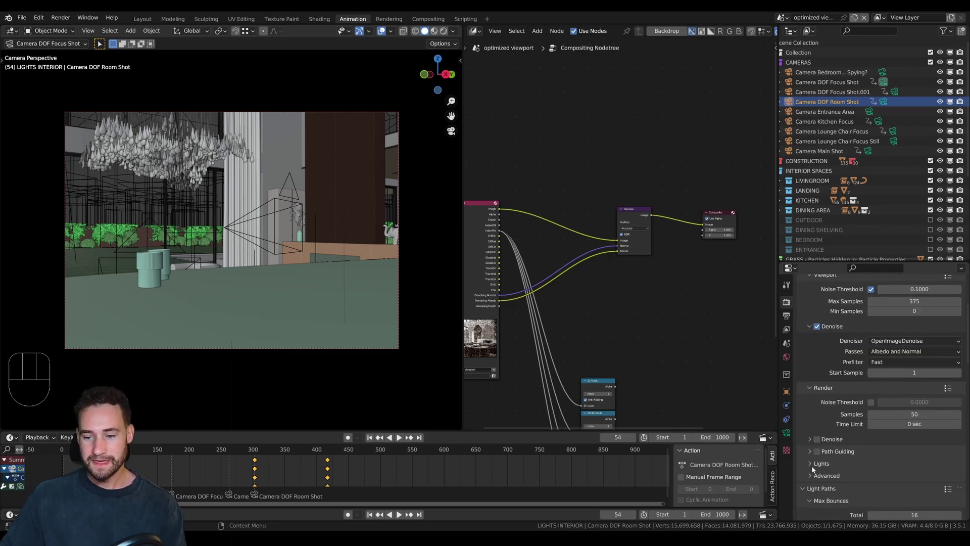
{"action": "left_click", "coordinate": [813, 478]}
{"action": "left_click", "coordinate": [958, 454]}
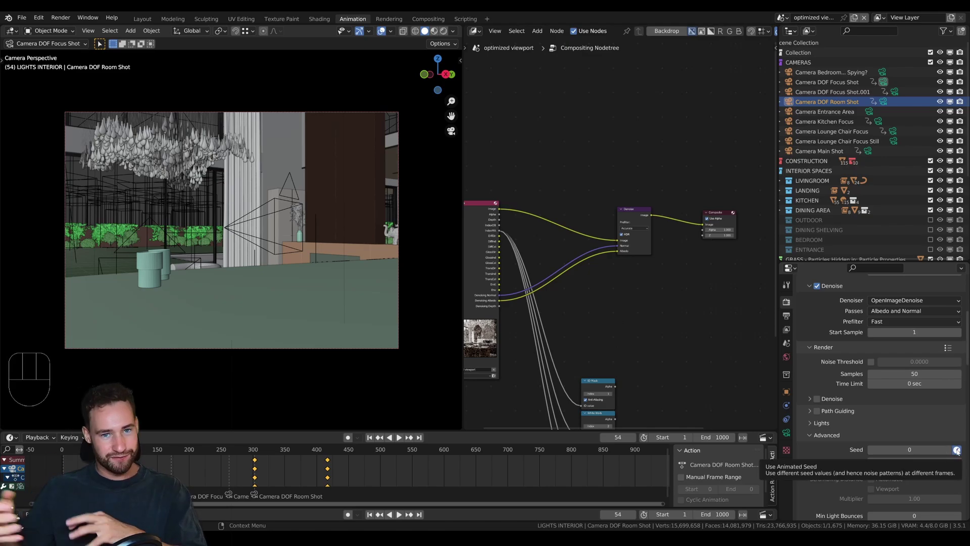
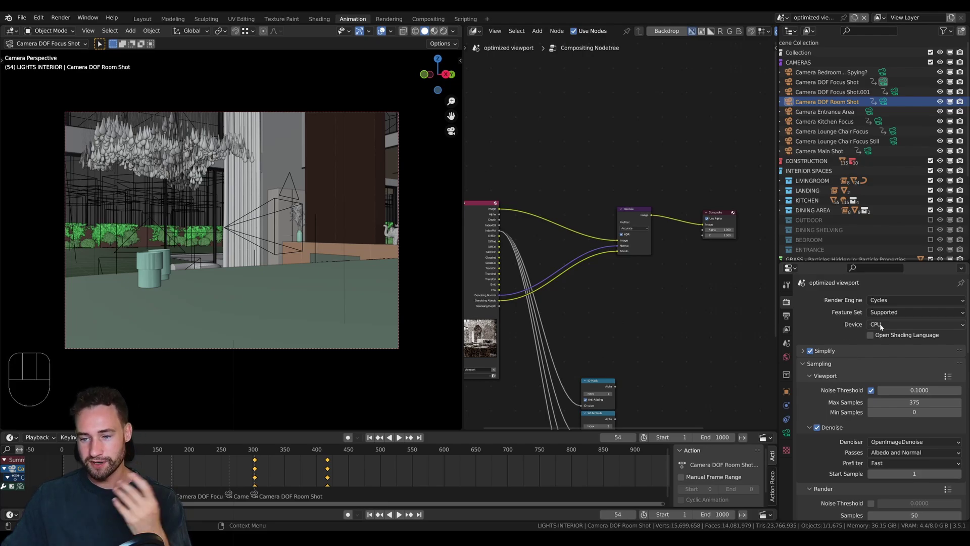
{"action": "left_click", "coordinate": [869, 325]}
{"action": "left_click_drag", "start_coordinate": [885, 333], "coordinate": [886, 344]}
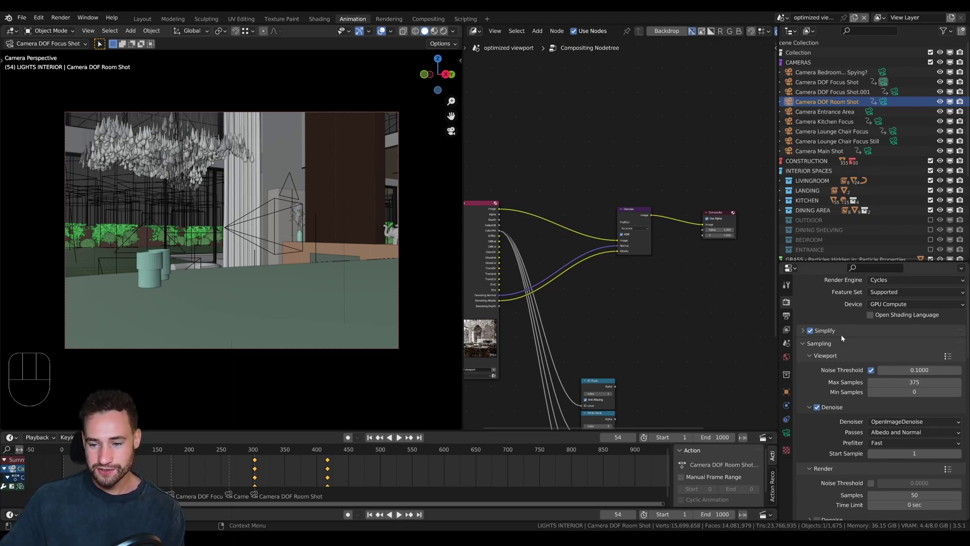
- Enable Simplify with render texture limit 1024 alongside max subdivision 6
{"action": "left_click", "coordinate": [806, 308]}
{"action": "left_click", "coordinate": [807, 297]}
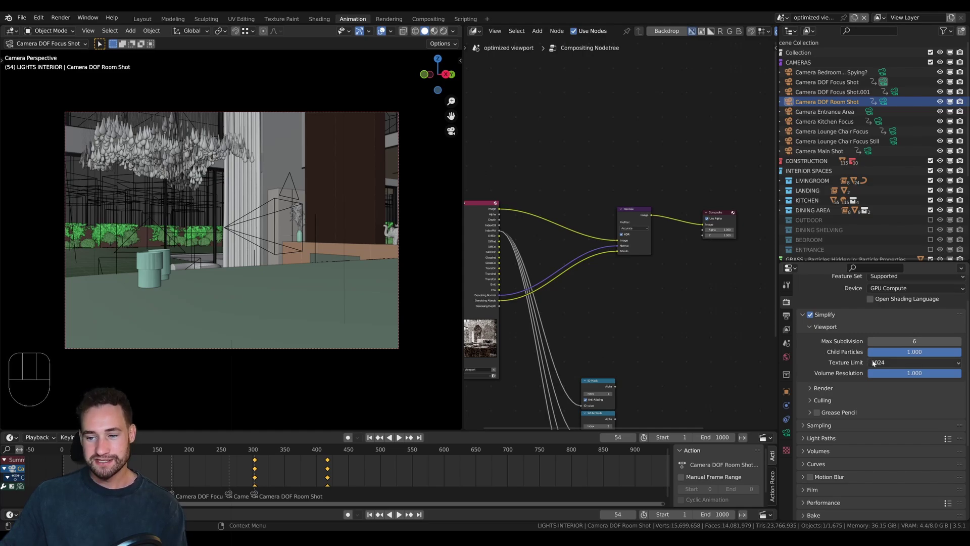
{"action": "left_click", "coordinate": [814, 391]}
{"action": "left_click_drag", "start_coordinate": [887, 424], "coordinate": [889, 424]}
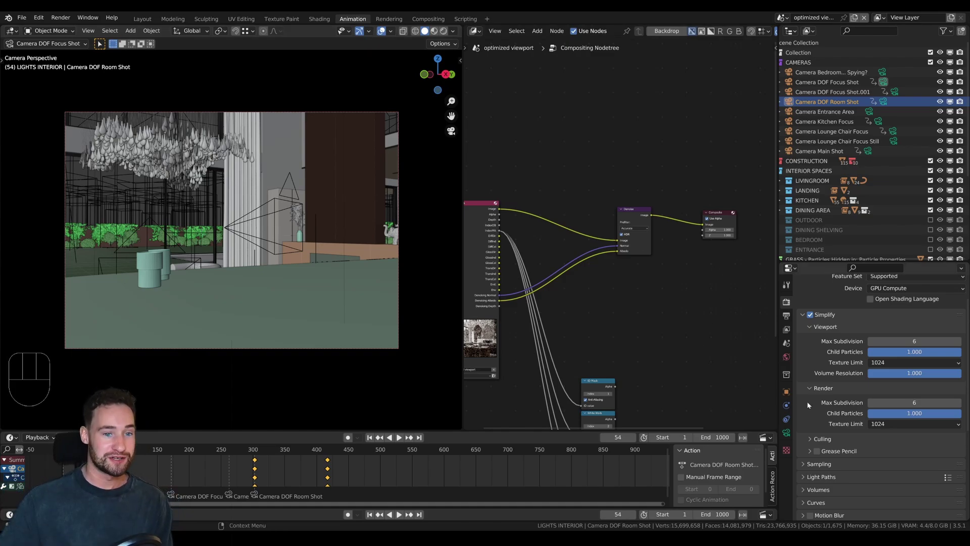
- Orbit out of the camera view to look around the scene
{"action": "middle_click", "coordinate": [339, 267]}
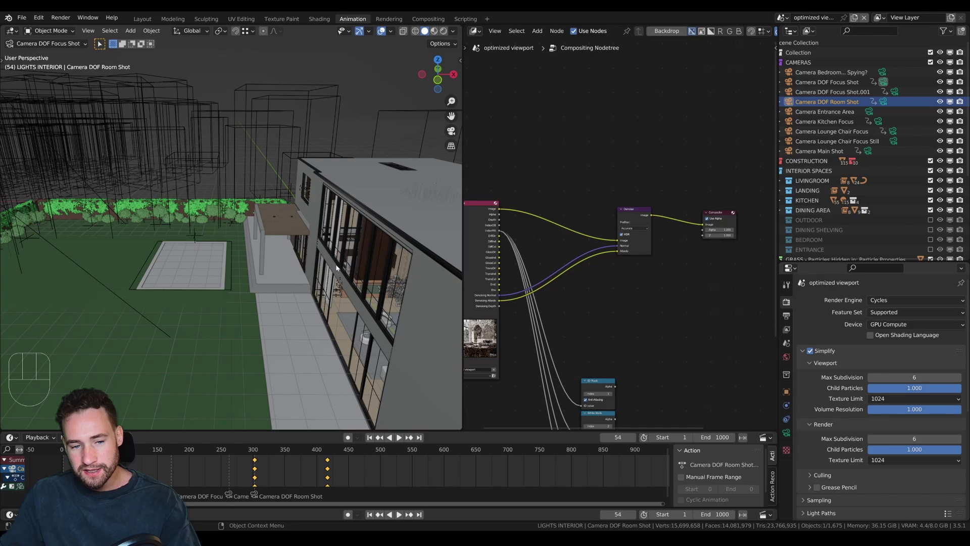
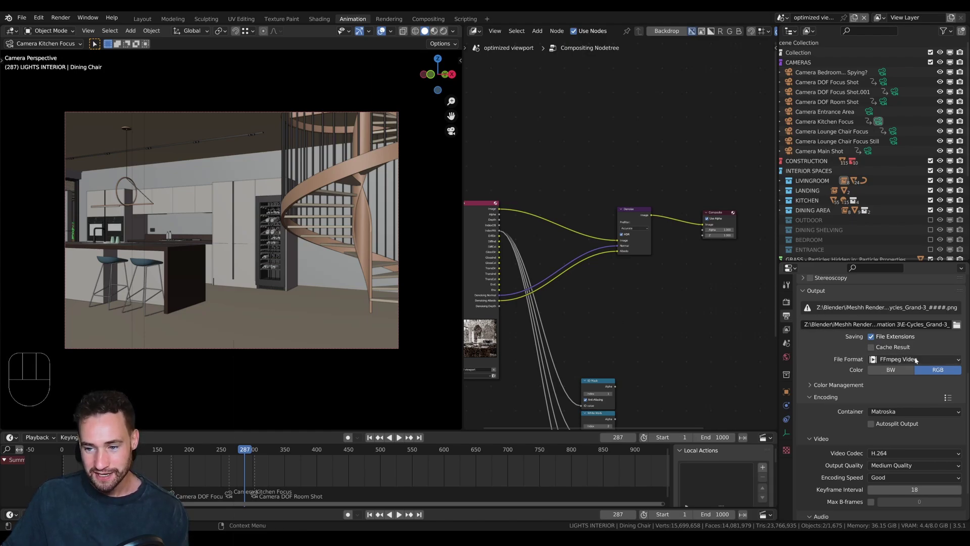
- Change the output from FFmpeg video to a PNG image sequence at 16-bit colour depth
{"action": "left_click_drag", "start_coordinate": [919, 362], "coordinate": [843, 339]}
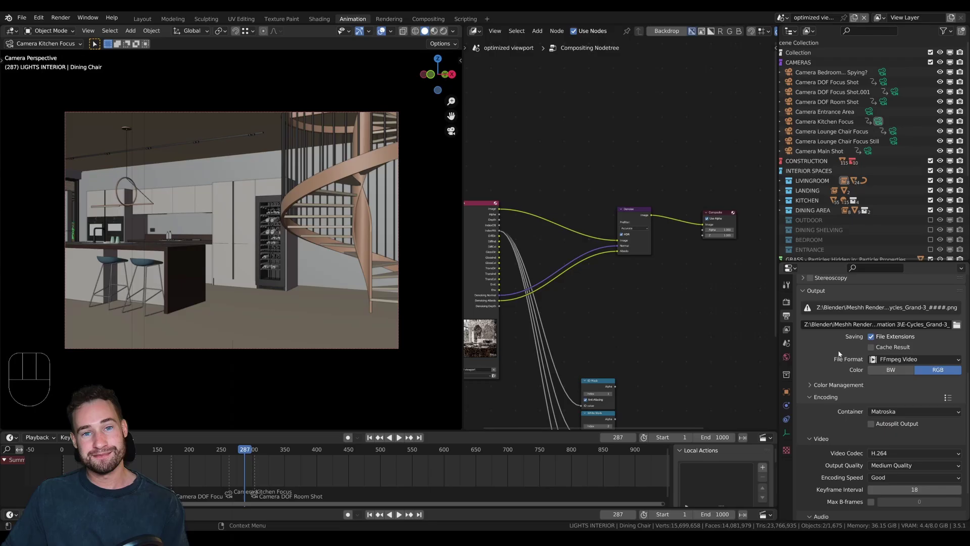
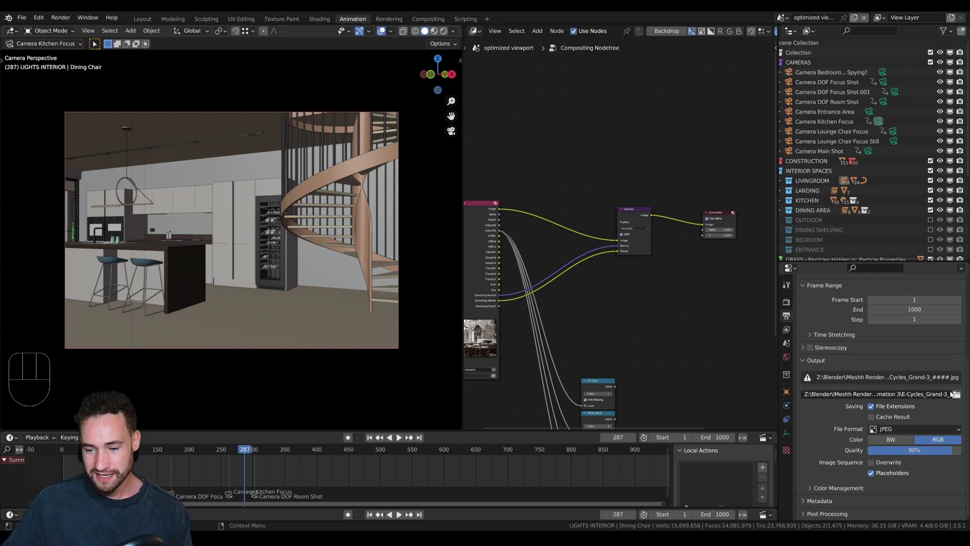
{"action": "left_click_drag", "start_coordinate": [933, 431], "coordinate": [887, 467]}
{"action": "left_click", "coordinate": [937, 453]}
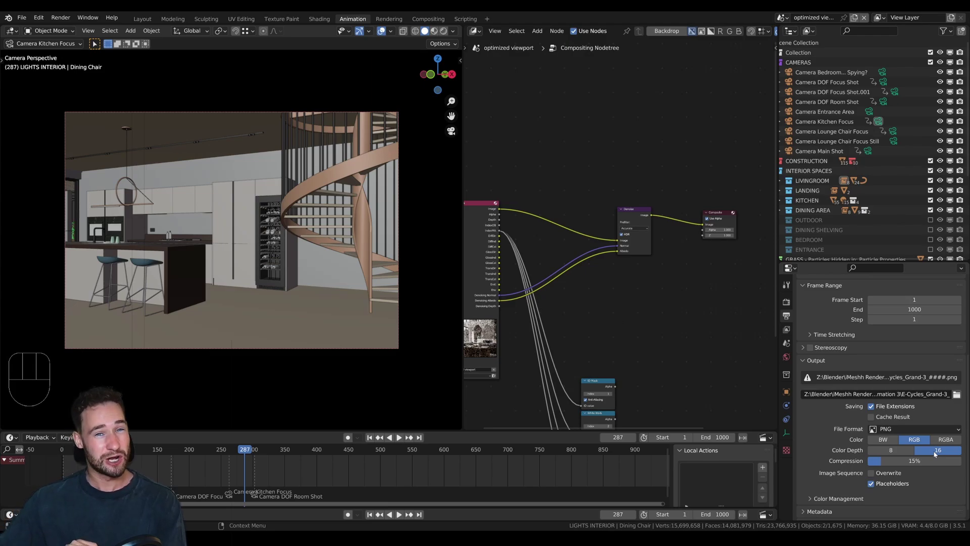